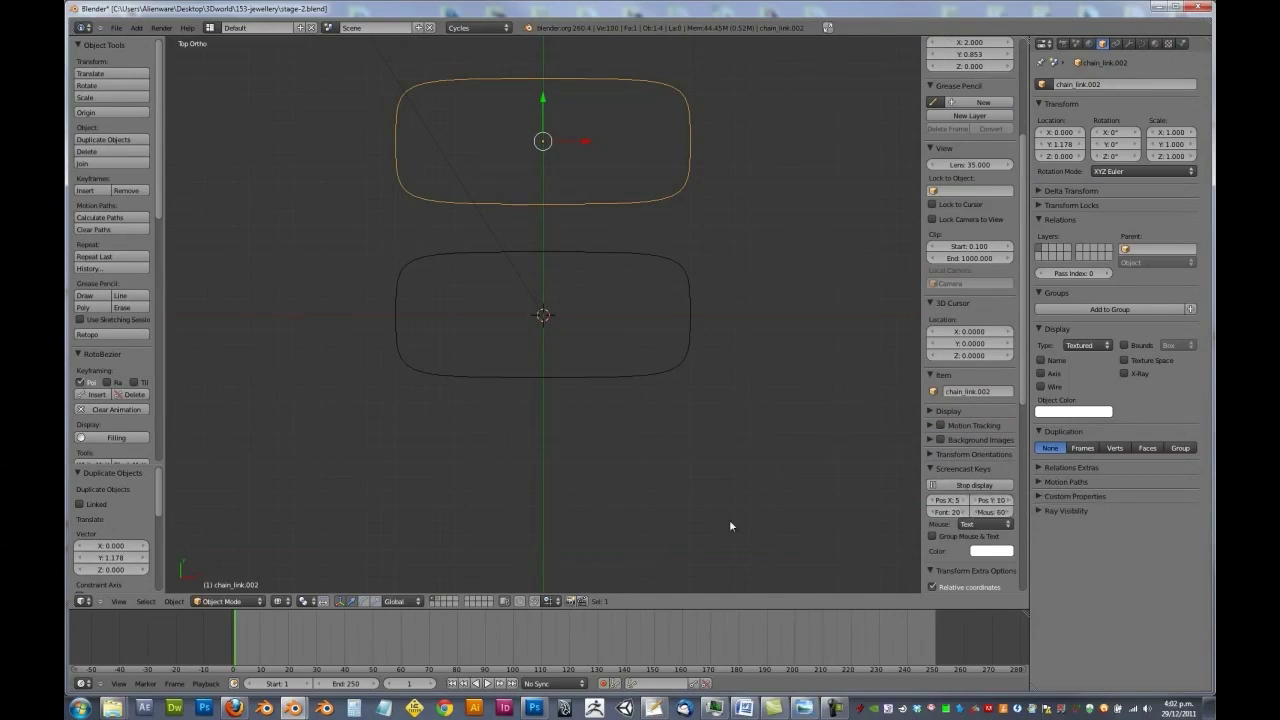
- Rotate the duplicated chain-link curve 90 degrees in Edit Mode so it stands upright across the first link
{"action": "scroll", "scroll_direction": "down", "scroll_amount": 3}
{"action": "middle_click", "coordinate": [585, 286]}
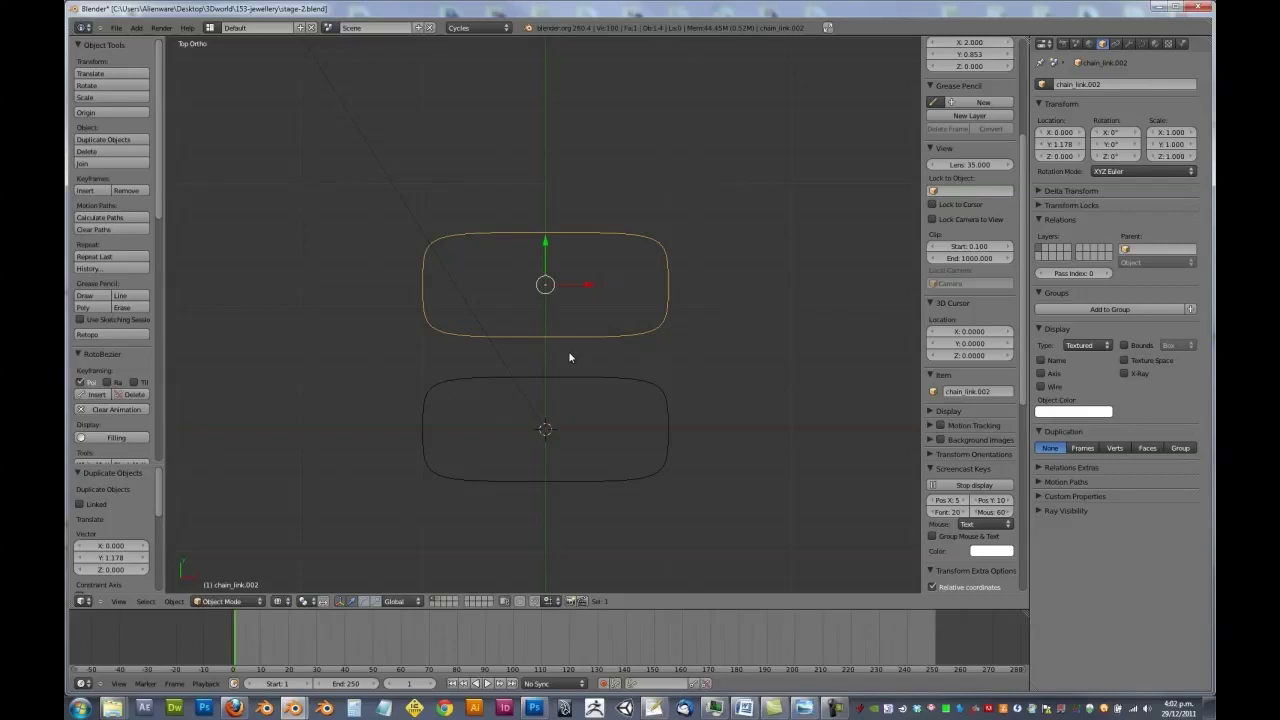
{"action": "key", "text": "Tab"}
{"action": "key", "text": "r"}
{"action": "key", "text": "ctrl+z"}
{"action": "key", "text": "a"}
{"action": "key", "text": "a"}
{"action": "key", "text": "r"}
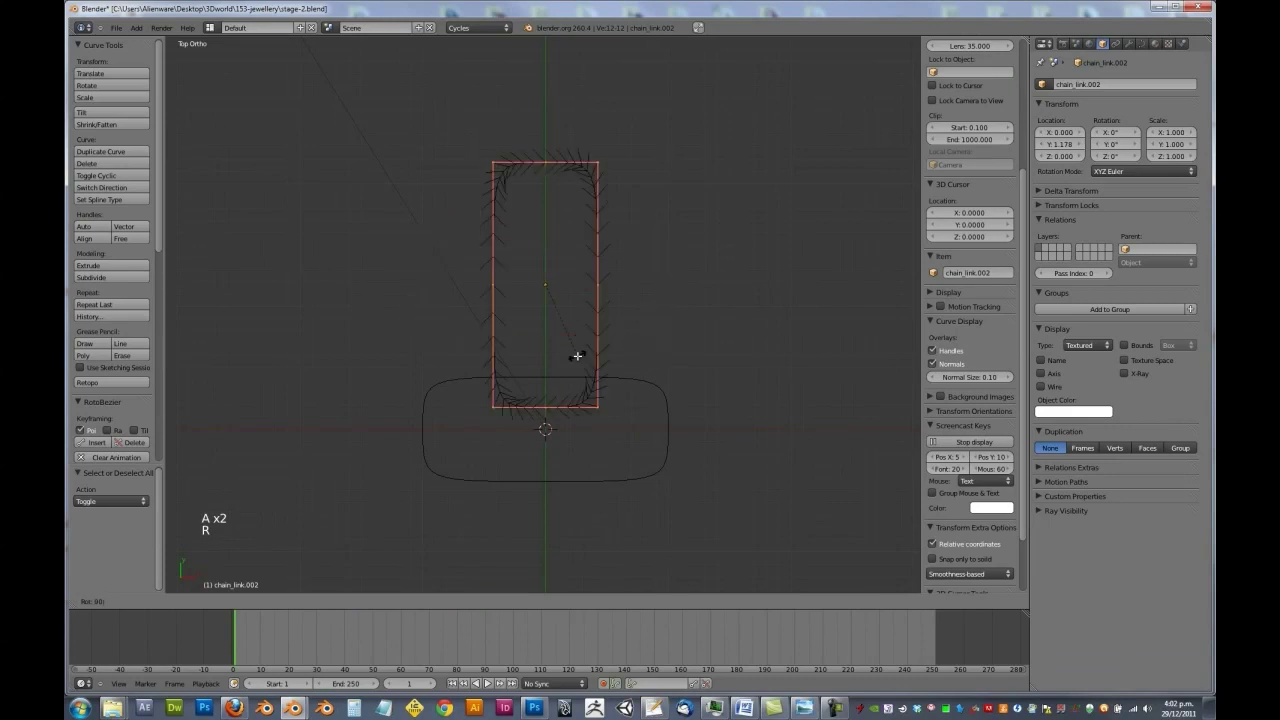
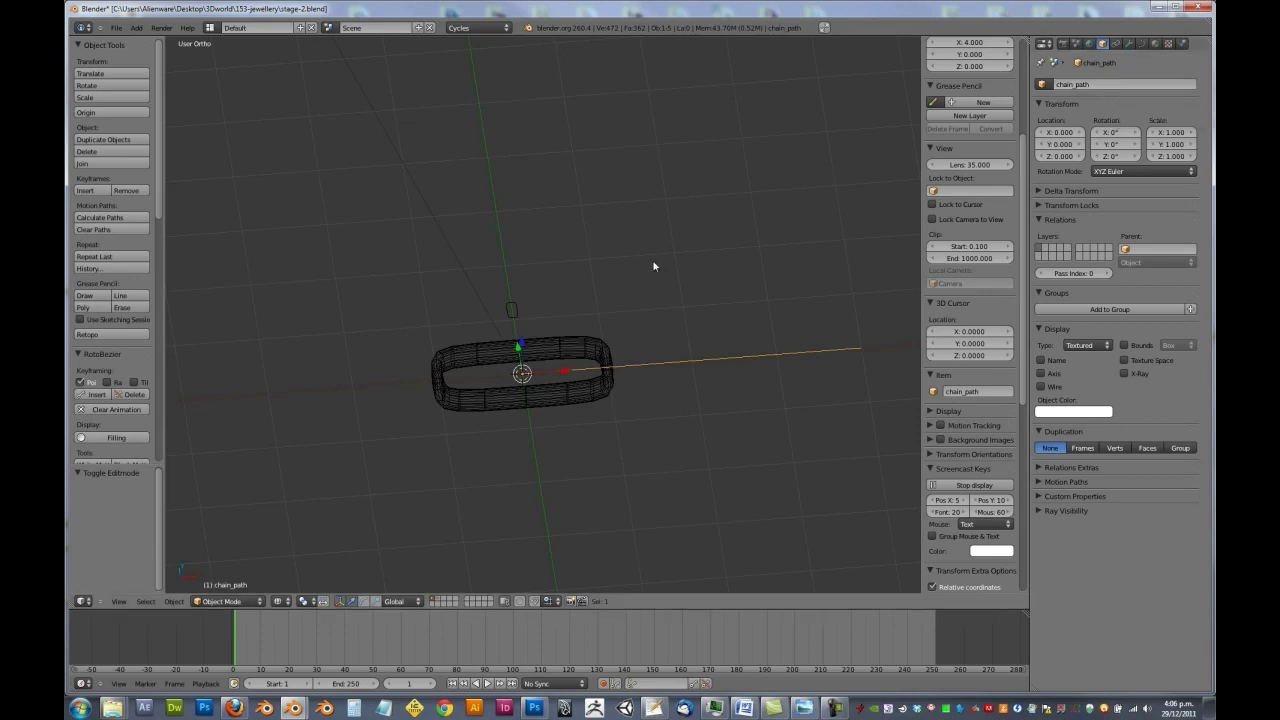
- Add a chain_spacing empty at the link and scale chain_link.001 down to about 0.0887
{"action": "key", "text": "shift+a"}
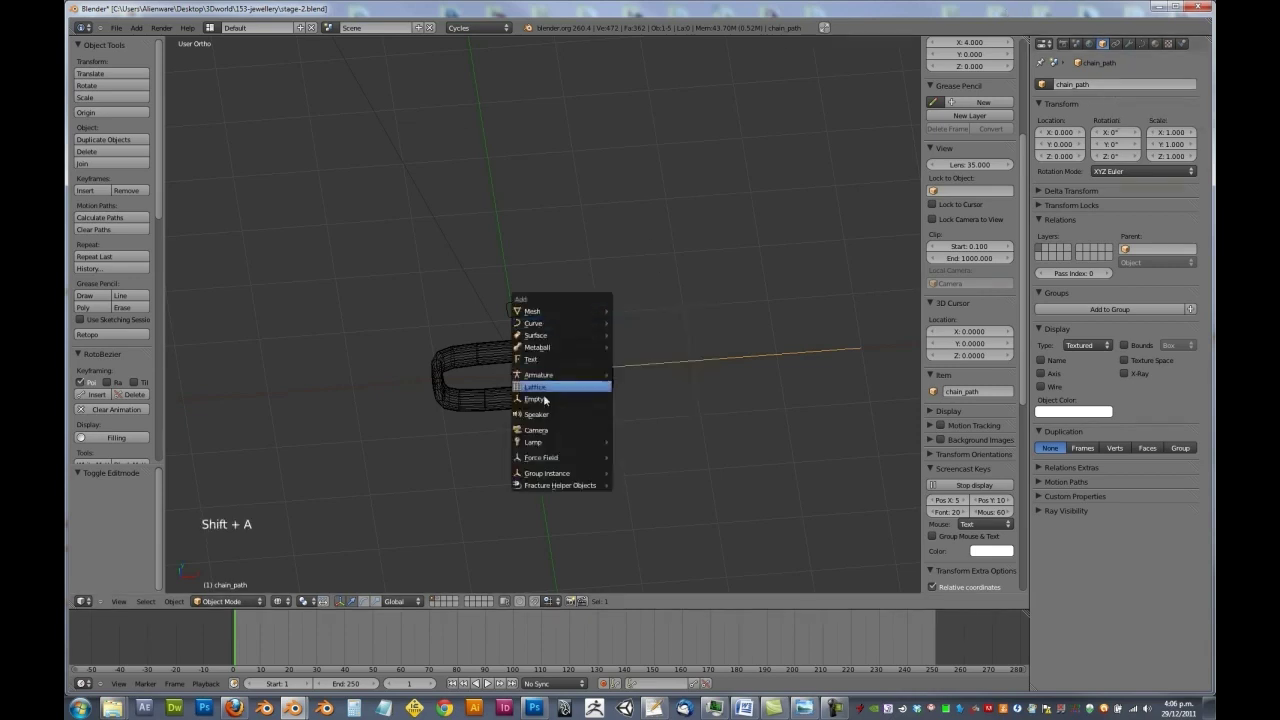
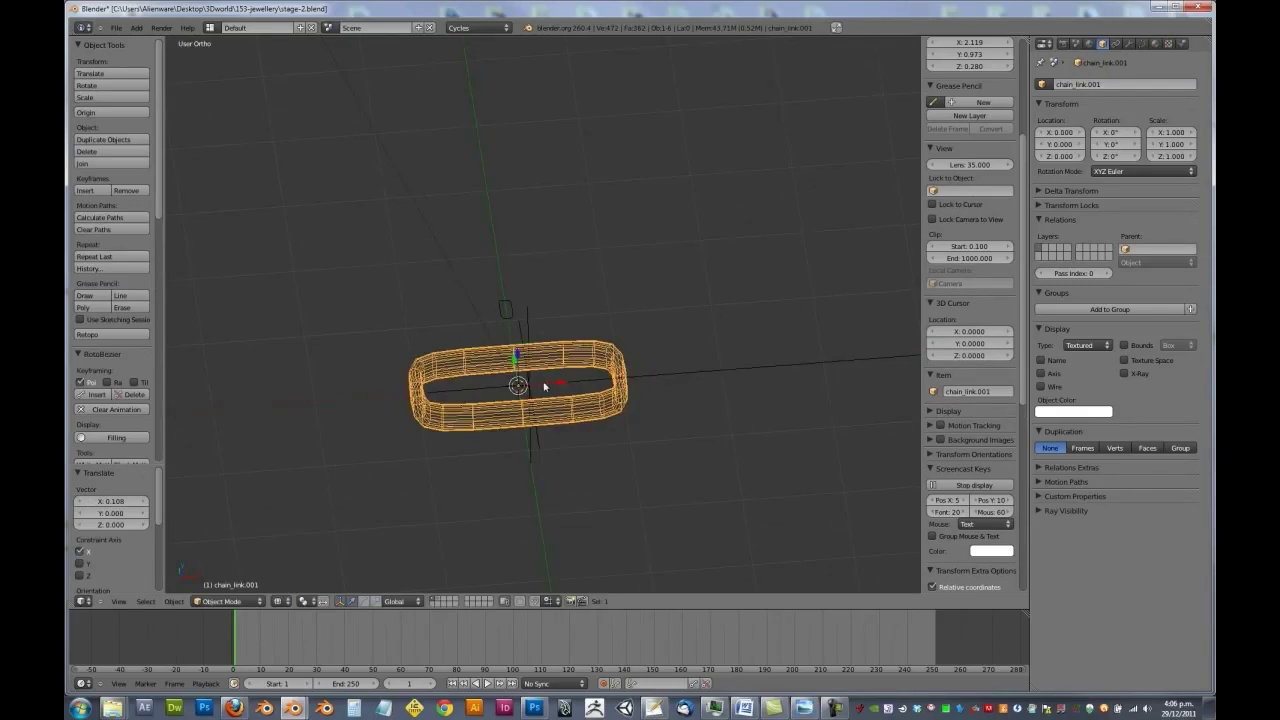
{"action": "key", "text": "s"}
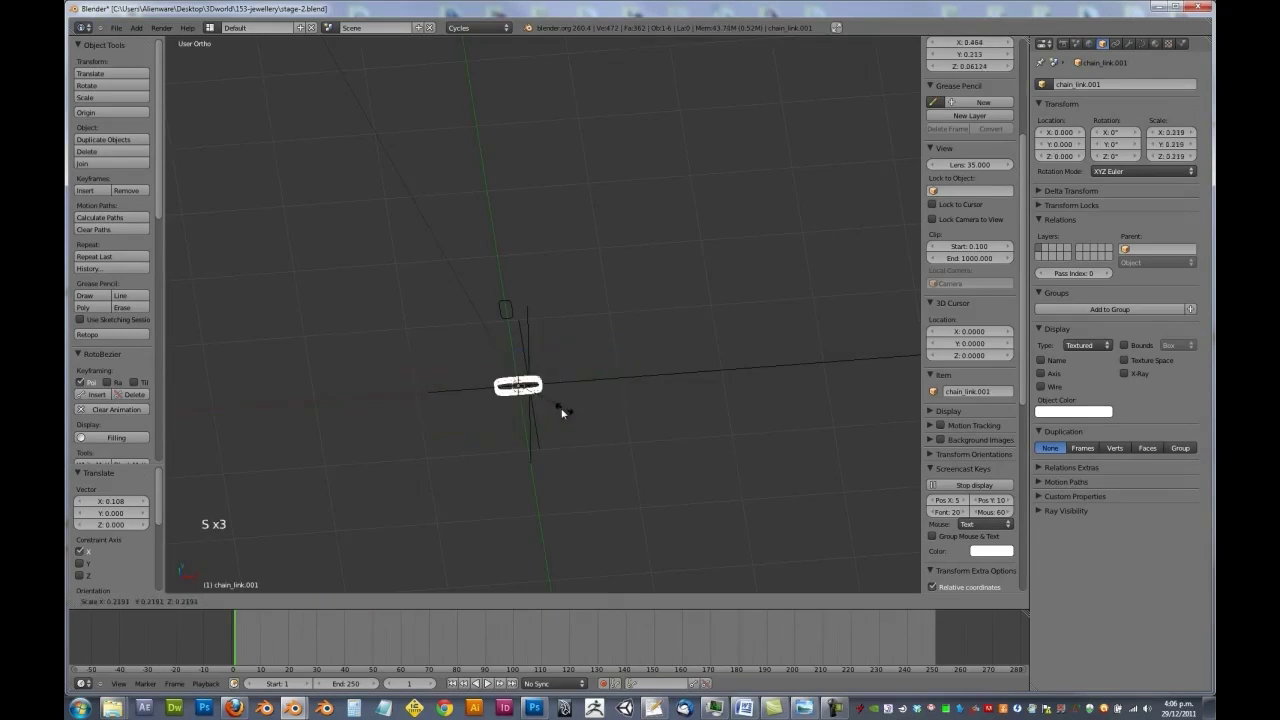
{"action": "left_click", "coordinate": [555, 406]}
{"action": "scroll", "scroll_direction": "up", "scroll_amount": 3}
{"action": "middle_click", "coordinate": [535, 385]}
{"action": "scroll", "scroll_direction": "up", "scroll_amount": 3}
{"action": "key", "text": "s"}
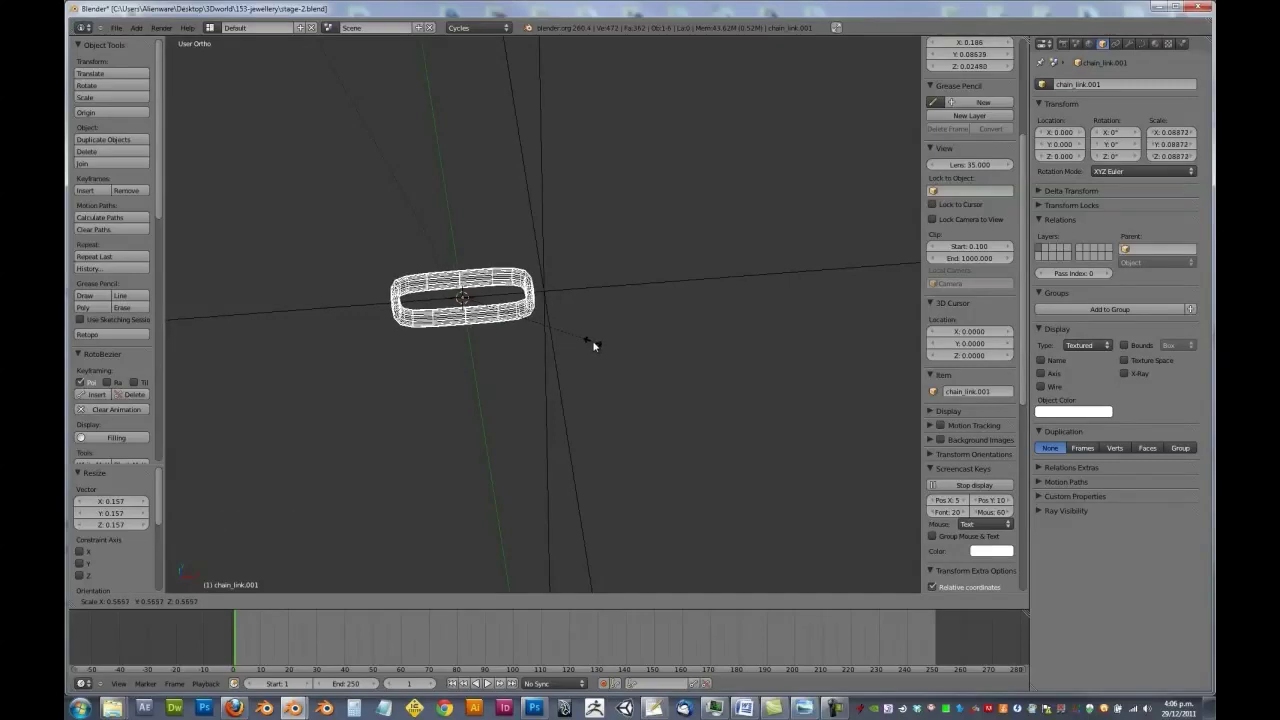
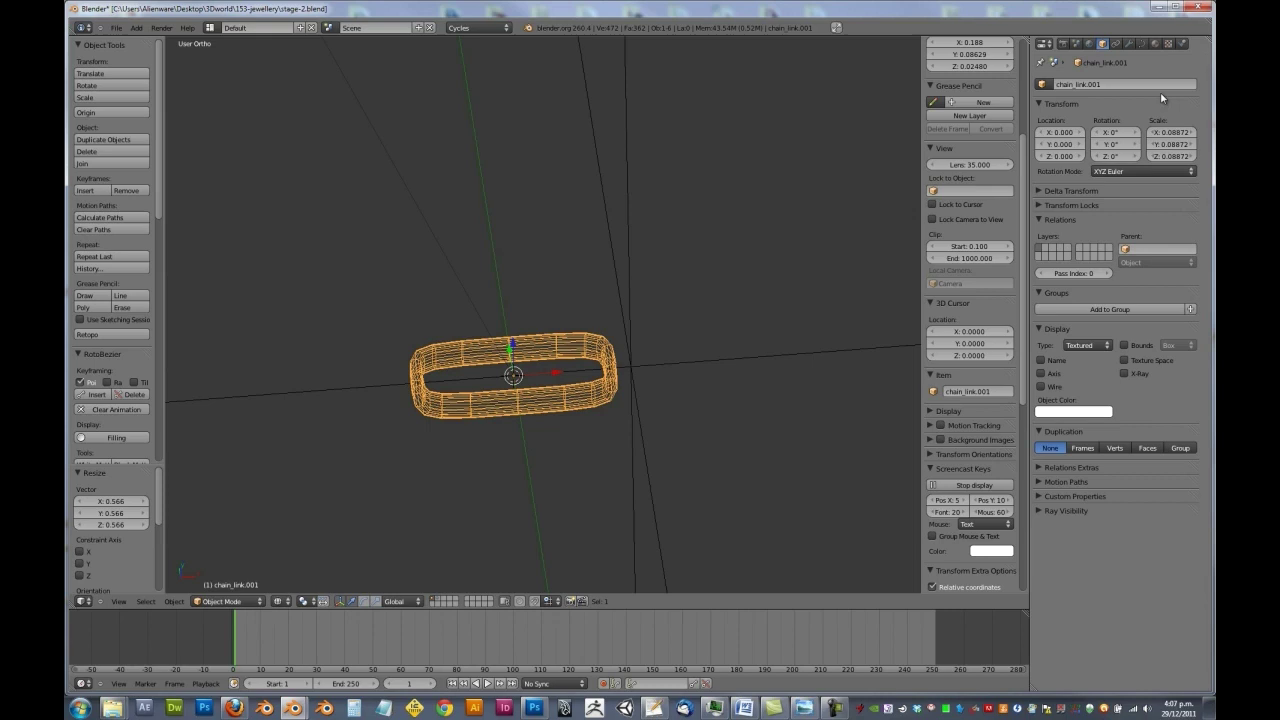
- Add an Array modifier to chain_link.001 with Fit Type Fit Curve along chain_path
{"action": "left_click", "coordinate": [1128, 45]}
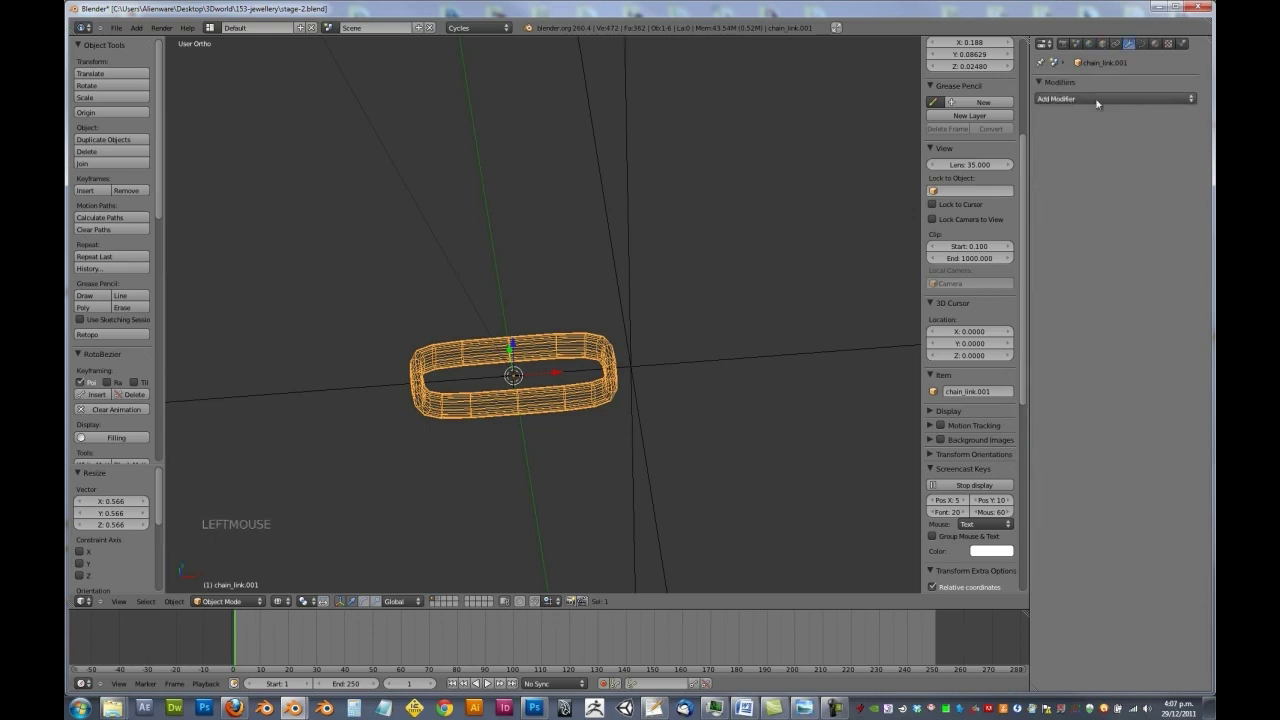
{"action": "left_click", "coordinate": [1098, 99]}
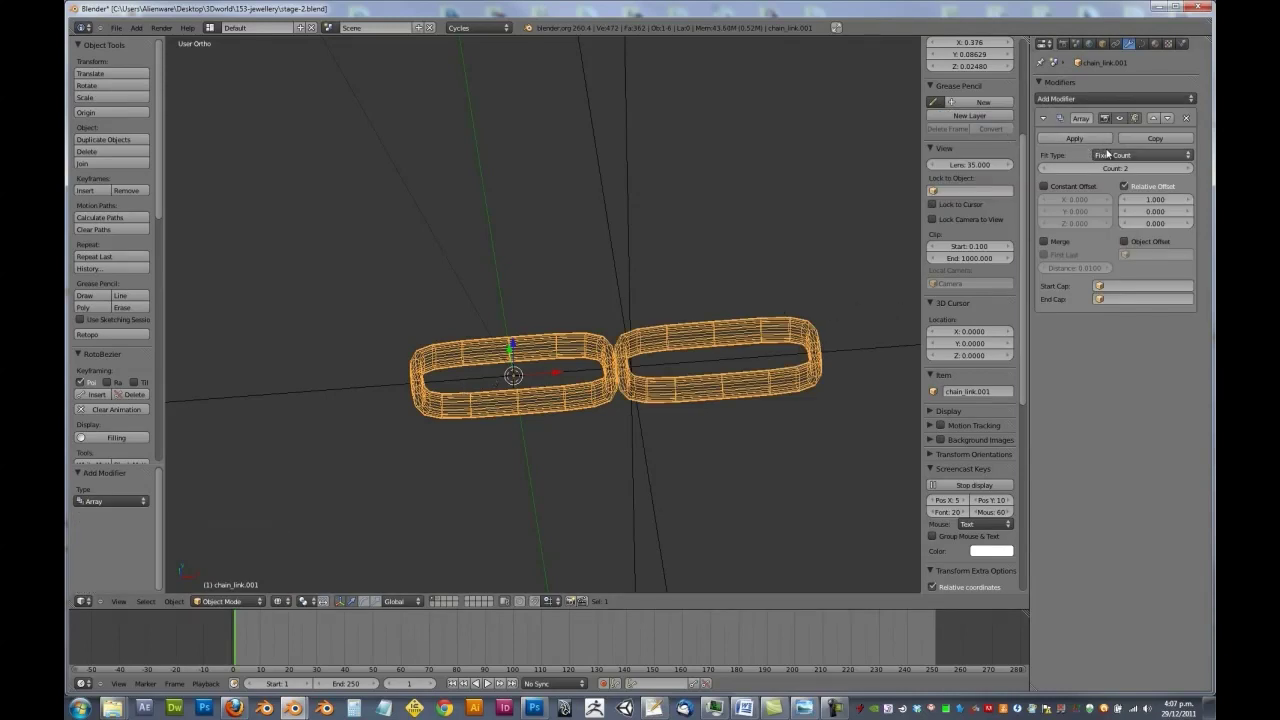
{"action": "left_click", "coordinate": [1111, 156]}
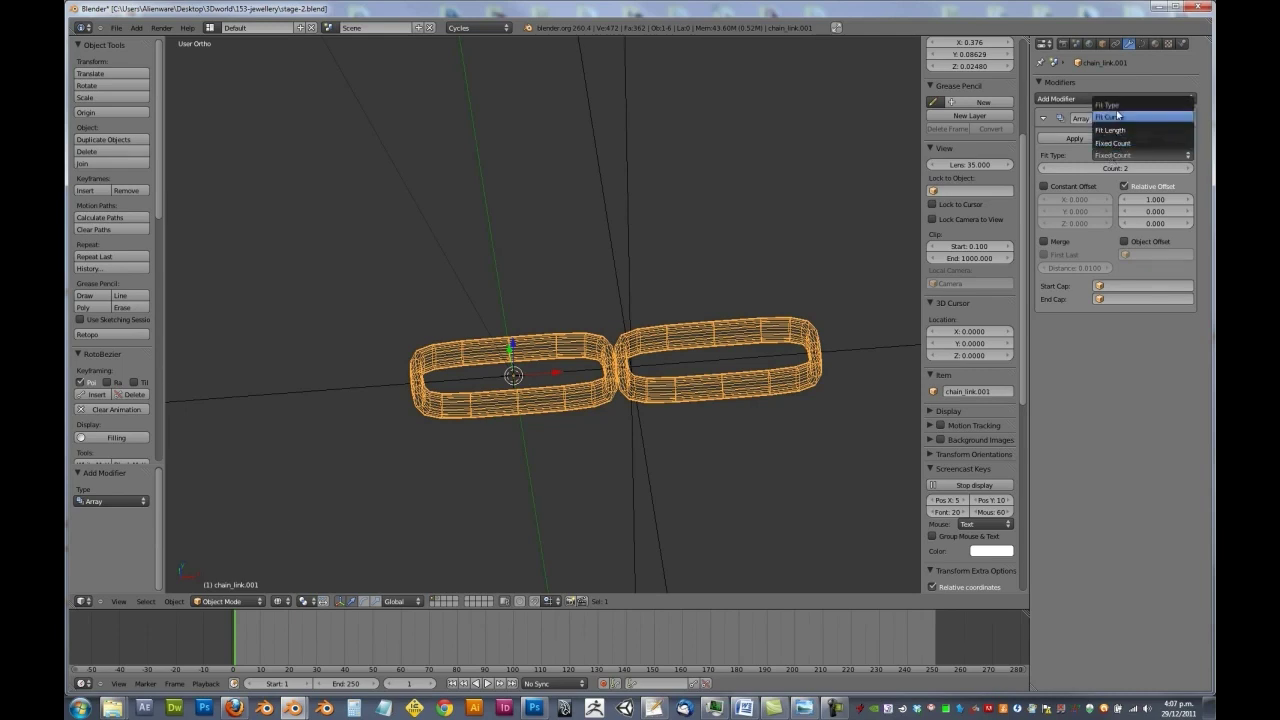
{"action": "left_click", "coordinate": [1121, 165]}
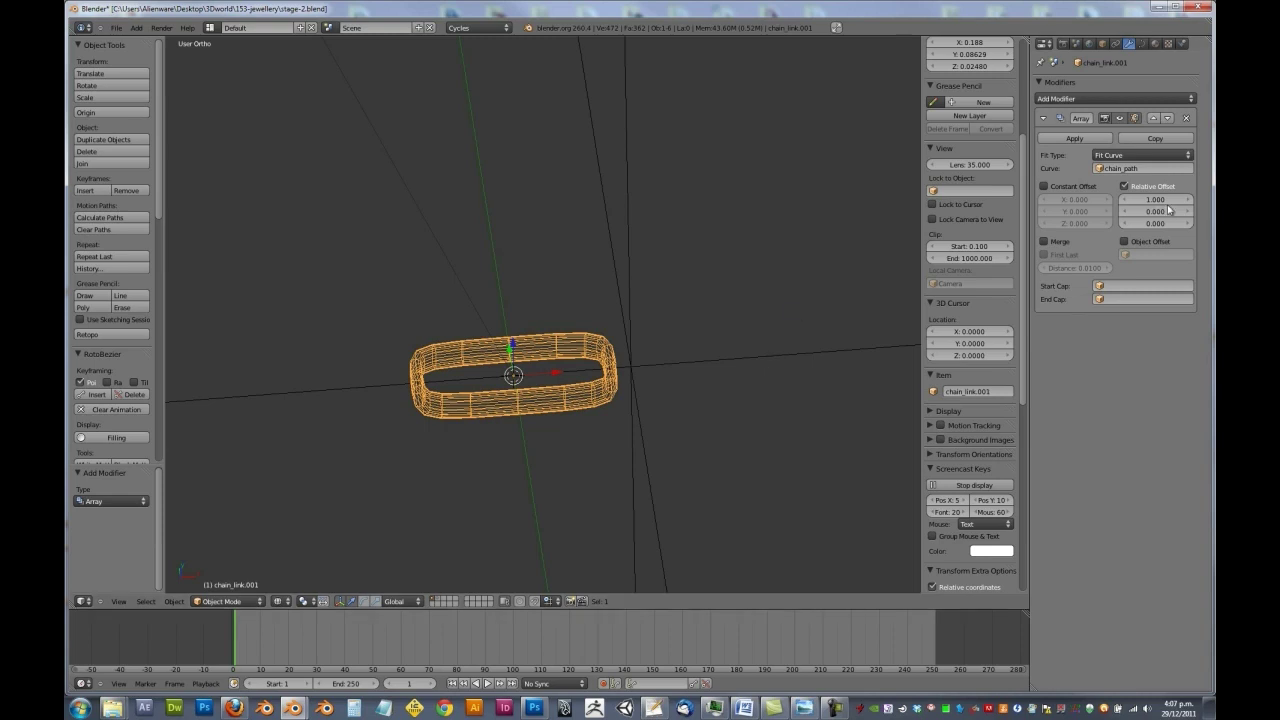
- Switch the array from Relative Offset to Object Offset using the chain_spacing empty
{"action": "left_click", "coordinate": [1148, 183]}
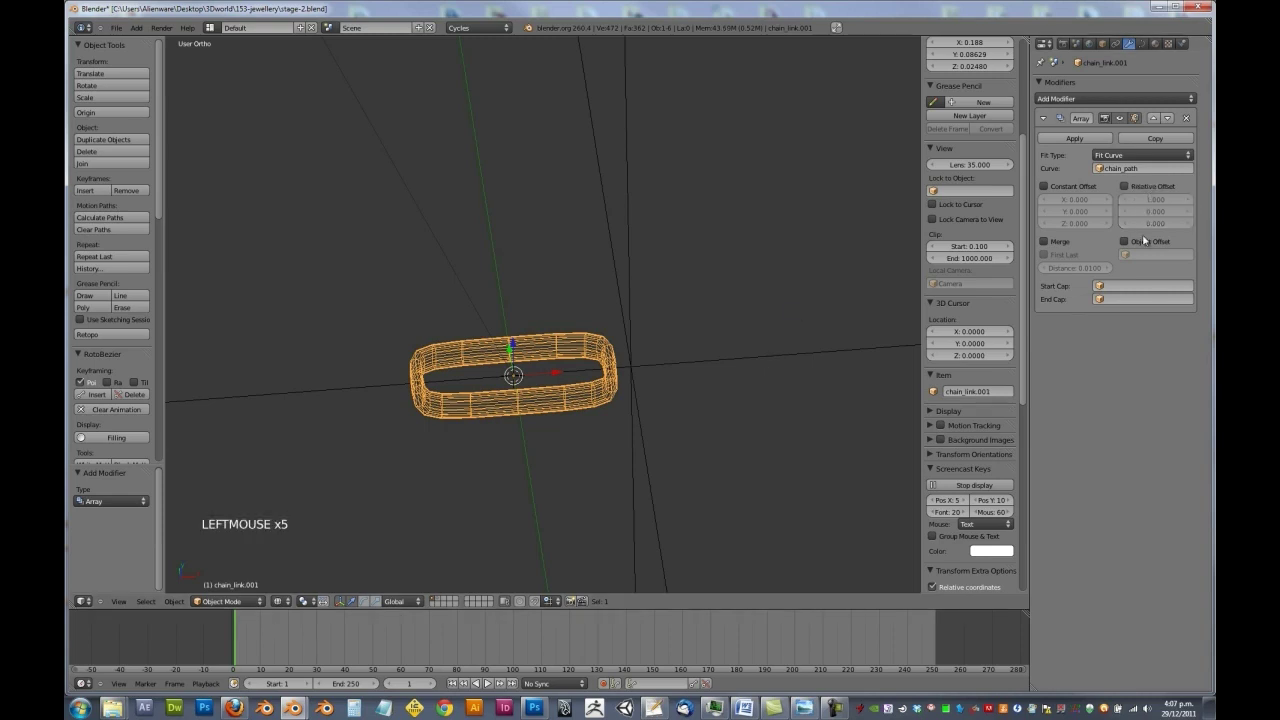
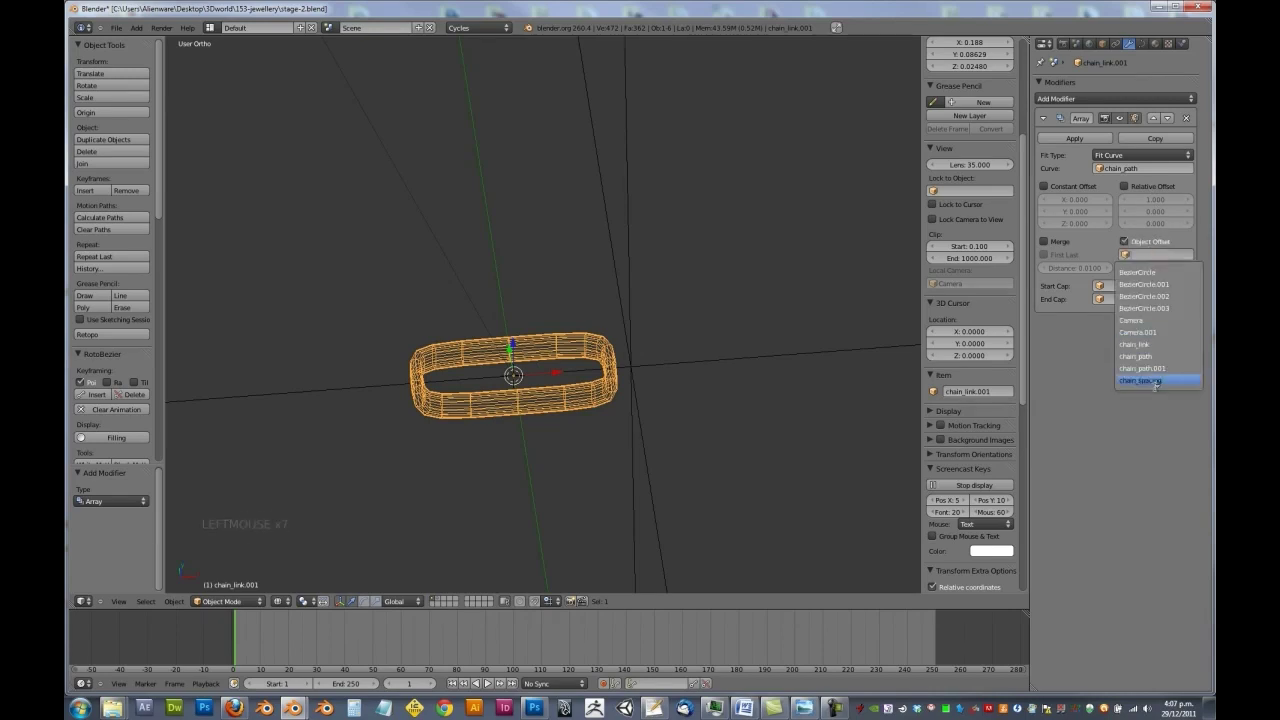
{"action": "scroll", "scroll_direction": "down", "scroll_amount": 3}
{"action": "scroll", "scroll_direction": "down", "scroll_amount": 3}
{"action": "scroll", "scroll_direction": "down", "scroll_amount": 3}
{"action": "scroll", "scroll_direction": "down", "scroll_amount": 3}
{"action": "scroll", "scroll_direction": "down", "scroll_amount": 3}
{"action": "scroll", "scroll_direction": "up", "scroll_amount": 3}
{"action": "scroll", "scroll_direction": "up", "scroll_amount": 3}
{"action": "scroll", "scroll_direction": "up", "scroll_amount": 3}
- Apply the link's scale with Ctrl+A so the array forms a straight row of links
{"action": "key", "text": "ctrl+a"}
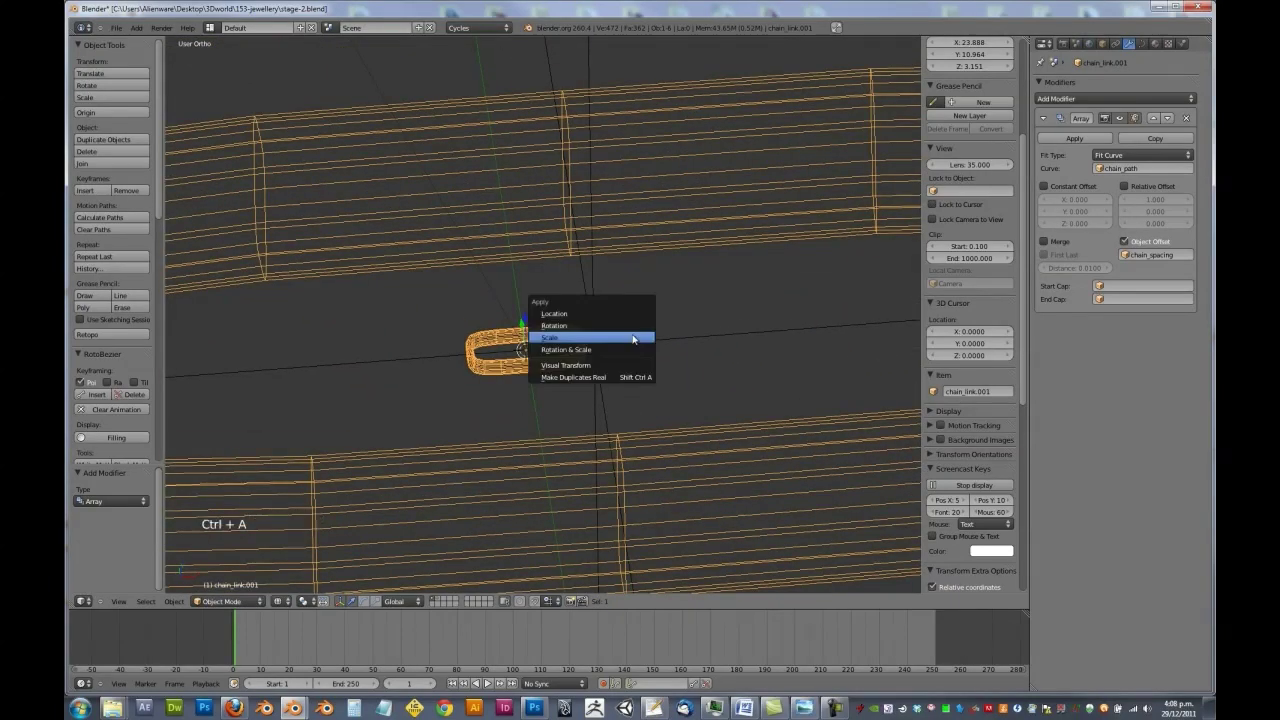
{"action": "scroll", "scroll_direction": "down", "scroll_amount": 3}
{"action": "middle_click", "coordinate": [577, 338]}
{"action": "scroll", "scroll_direction": "down", "scroll_amount": 3}
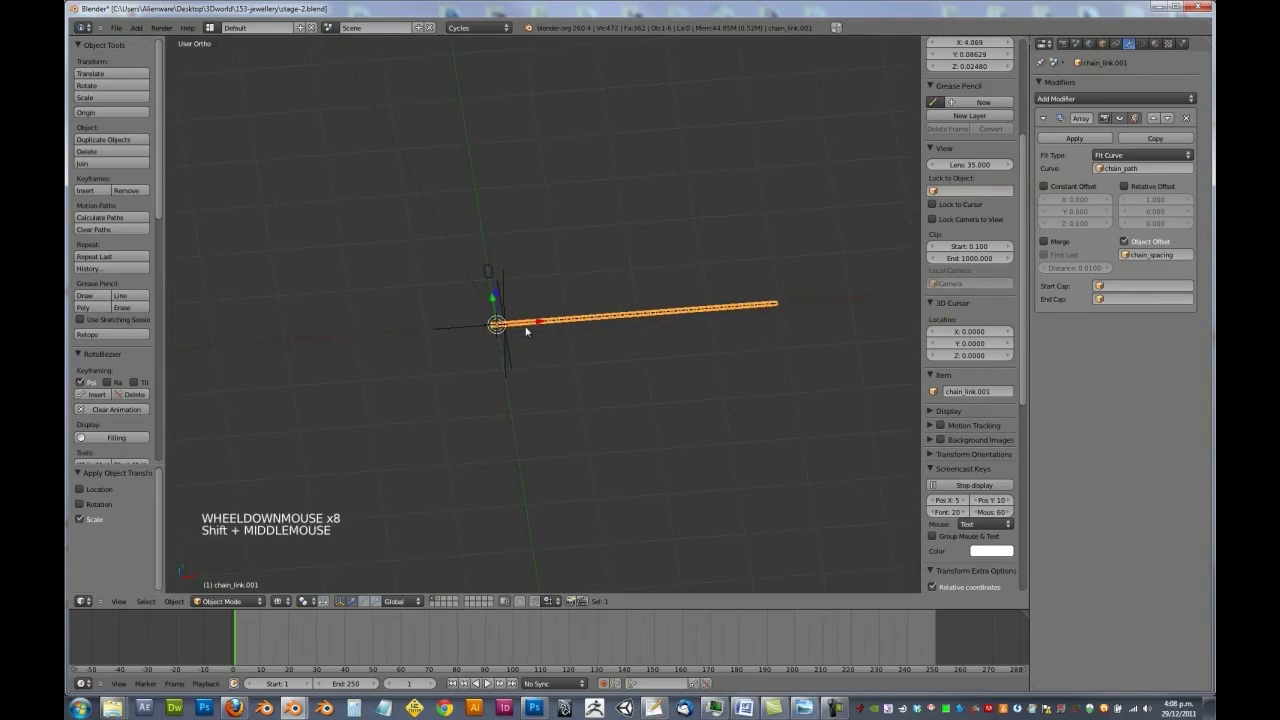
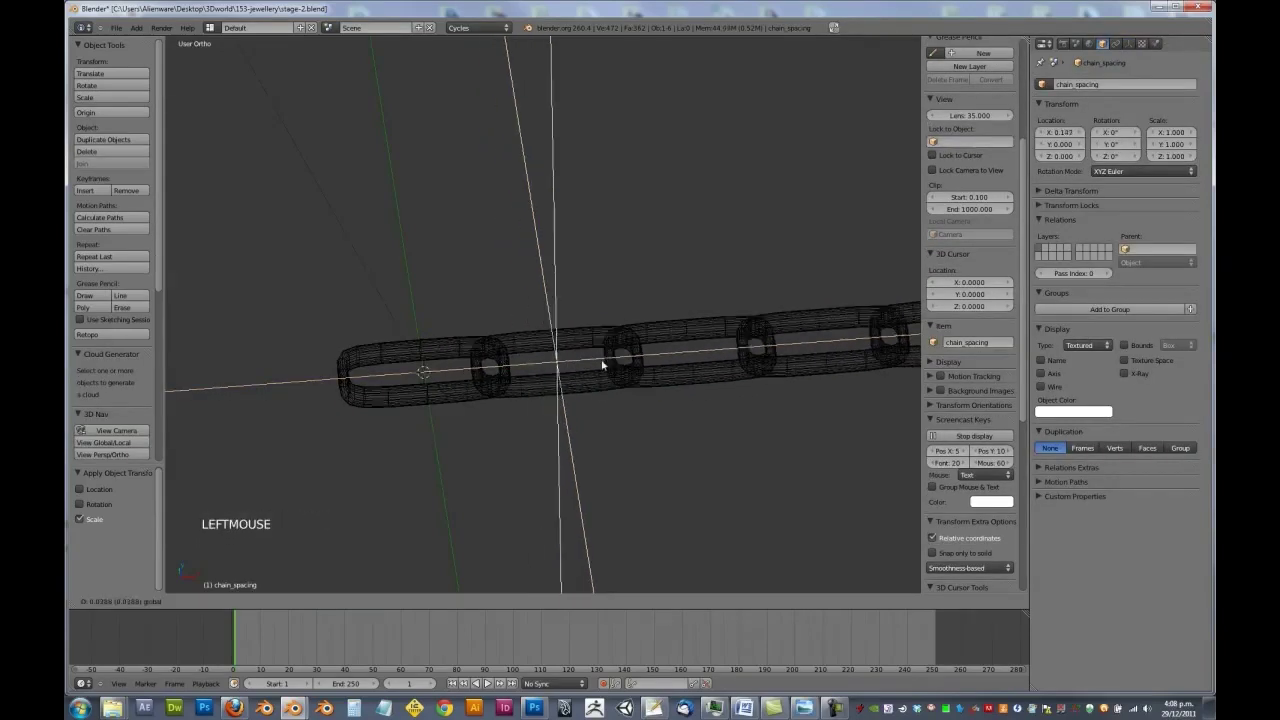
- Rotate the chain_spacing empty about Z so alternate array links turn to interlock
{"action": "key", "text": "r"}
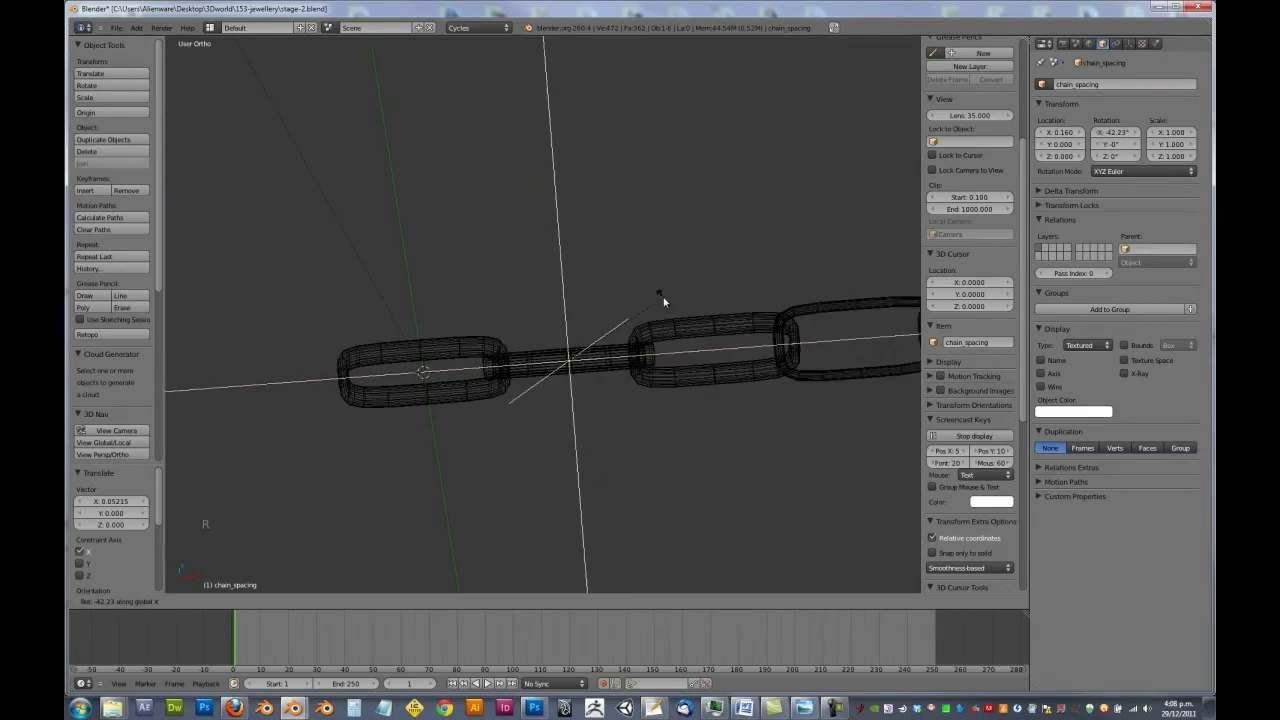
{"action": "left_click", "coordinate": [626, 345]}
{"action": "key", "text": "z"}
{"action": "middle_click", "coordinate": [629, 362]}
{"action": "scroll", "scroll_direction": "up", "scroll_amount": 3}
{"action": "middle_click", "coordinate": [794, 357]}
{"action": "scroll", "scroll_direction": "down", "scroll_amount": 3}
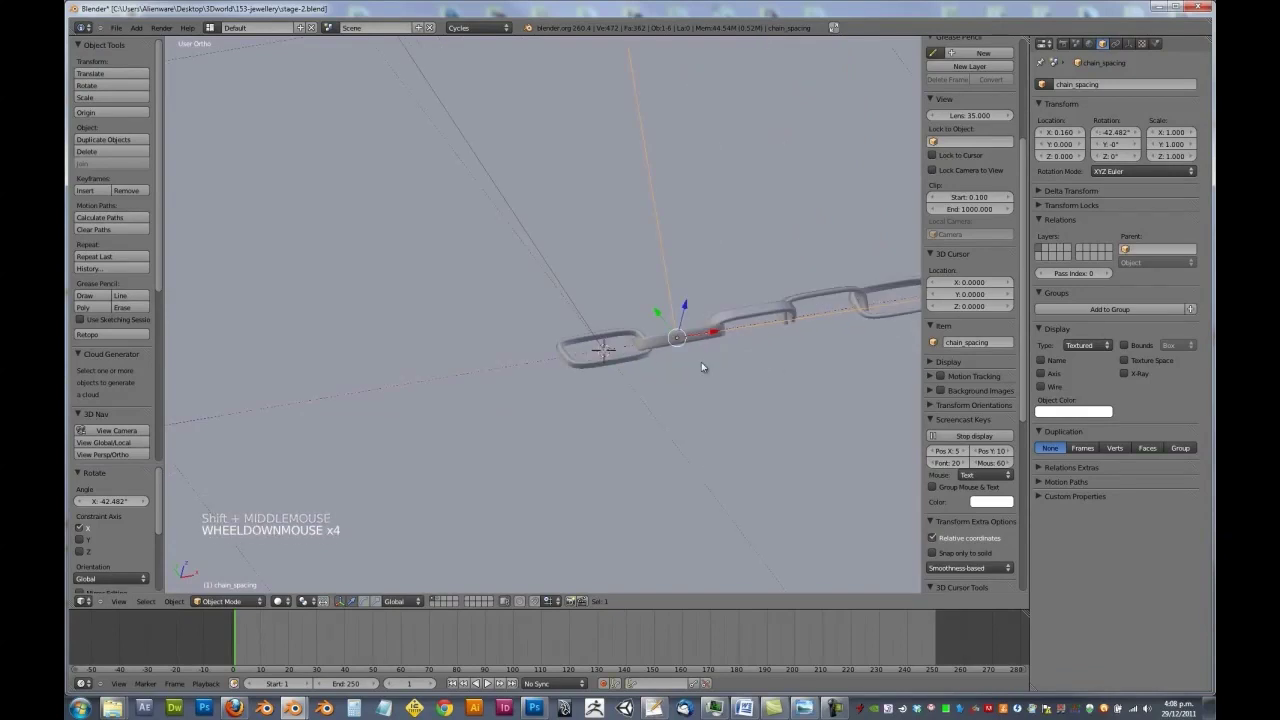
{"action": "key", "text": "z"}
{"action": "right_click", "coordinate": [697, 327]}
{"action": "scroll", "scroll_direction": "down", "scroll_amount": 3}
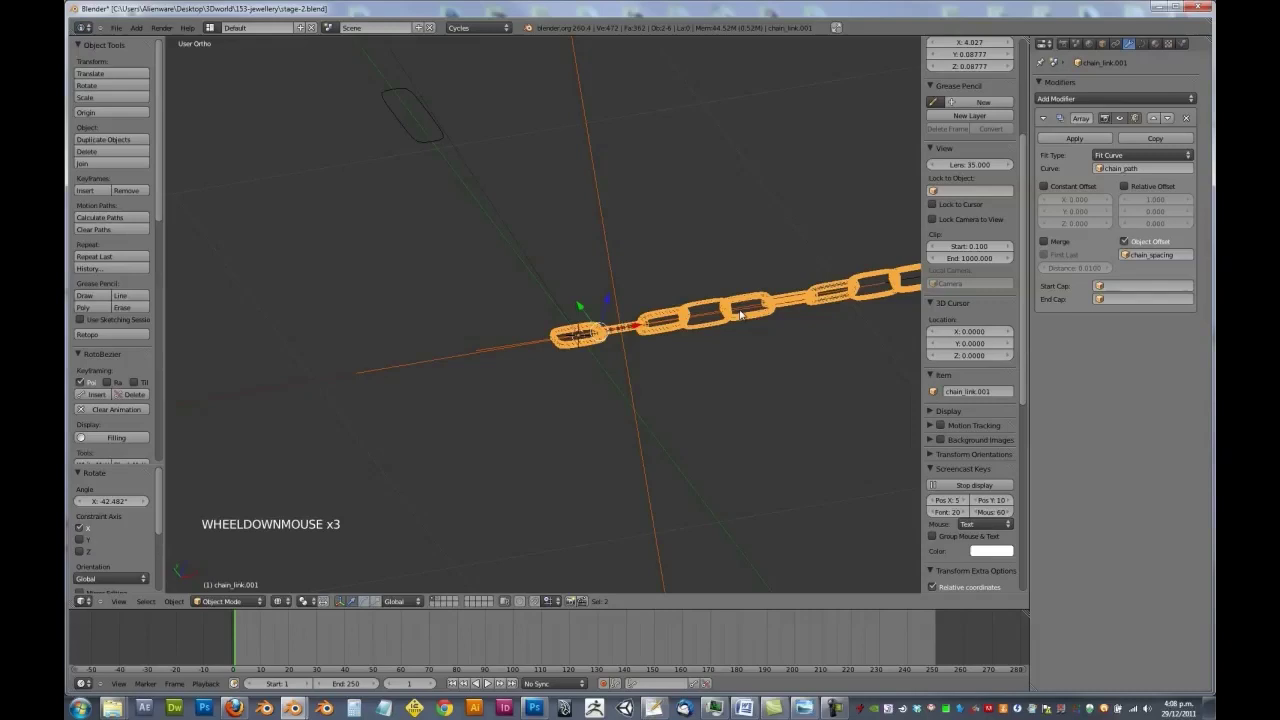
{"action": "scroll", "scroll_direction": "down", "scroll_amount": 3}
- Nudge chain_path vertically from front view so the interlocking links line up along the chain
{"action": "right_click", "coordinate": [801, 286]}
{"action": "key", "text": "KP_1"}
{"action": "scroll", "scroll_direction": "up", "scroll_amount": 3}
{"action": "middle_click", "coordinate": [572, 236]}
{"action": "scroll", "scroll_direction": "up", "scroll_amount": 3}
{"action": "middle_click", "coordinate": [569, 249]}
{"action": "scroll", "scroll_direction": "up", "scroll_amount": 3}
{"action": "key", "text": "g"}
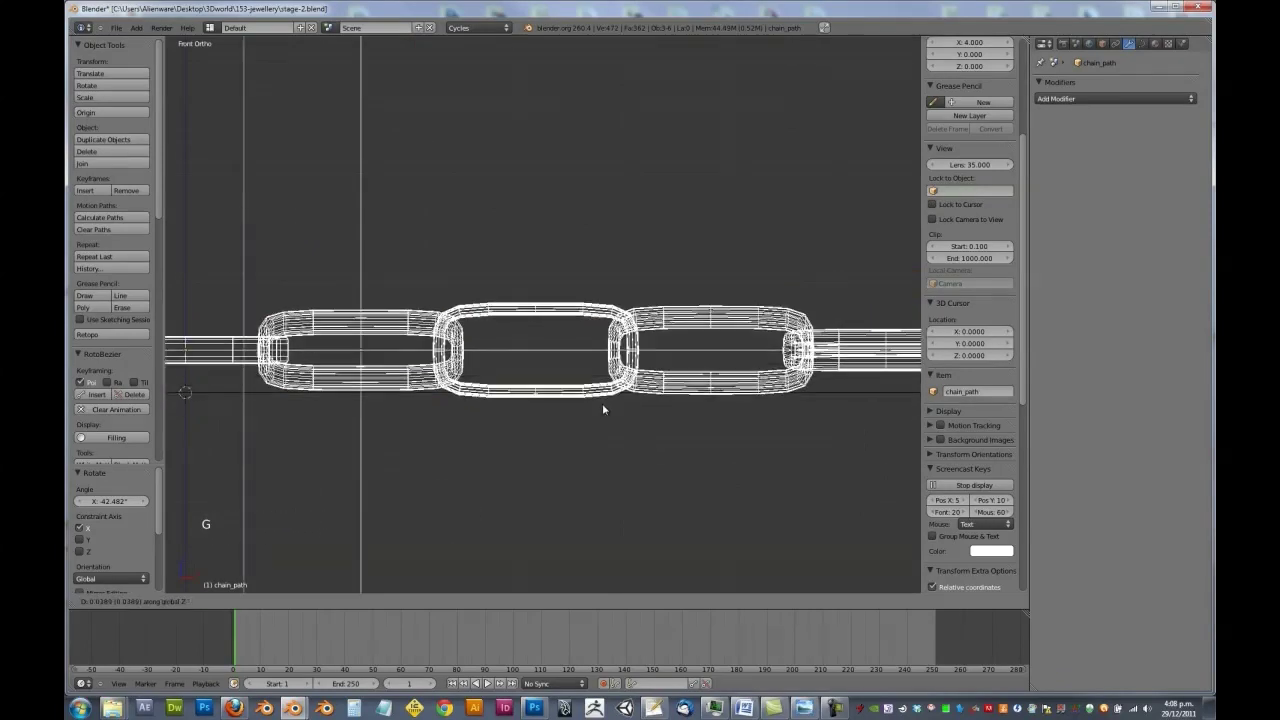
{"action": "left_click", "coordinate": [609, 404]}
{"action": "key", "text": "g"}
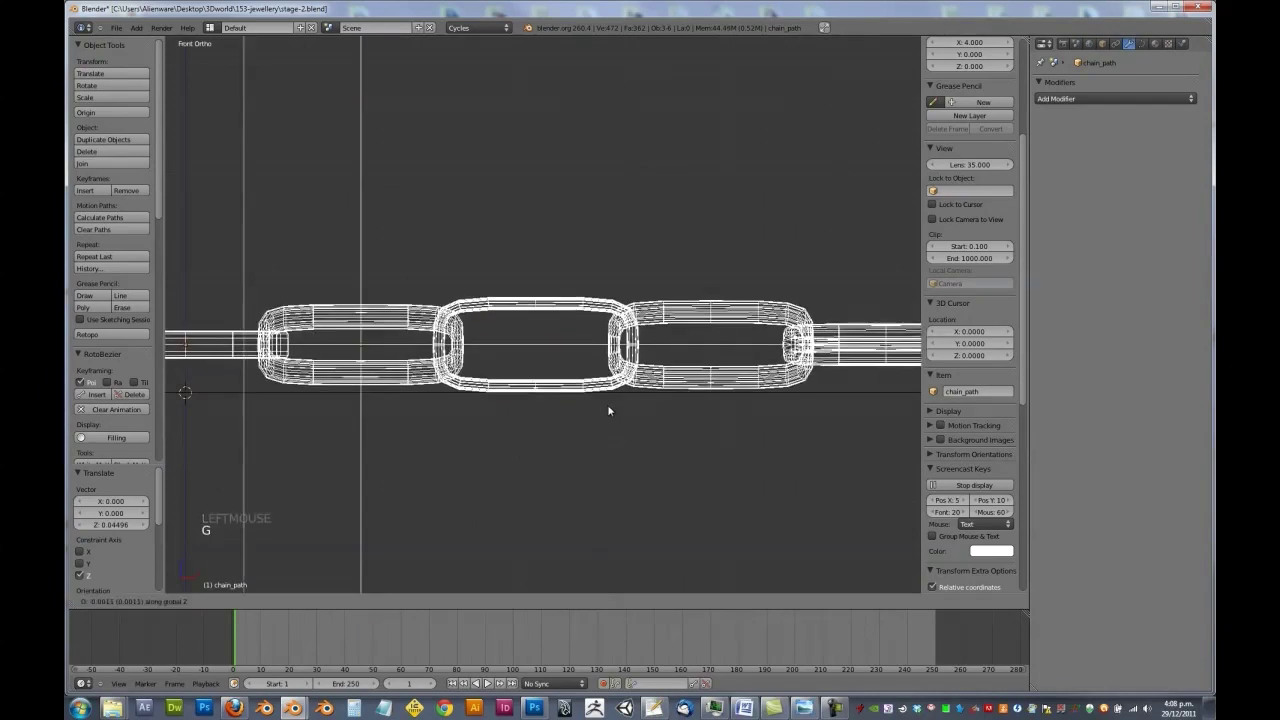
{"action": "left_click", "coordinate": [604, 405]}
{"action": "scroll", "scroll_direction": "down", "scroll_amount": 3}
{"action": "key", "text": "z"}
{"action": "scroll", "scroll_direction": "down", "scroll_amount": 3}
{"action": "middle_click", "coordinate": [490, 329]}
{"action": "scroll", "scroll_direction": "down", "scroll_amount": 3}
{"action": "middle_click", "coordinate": [719, 338]}
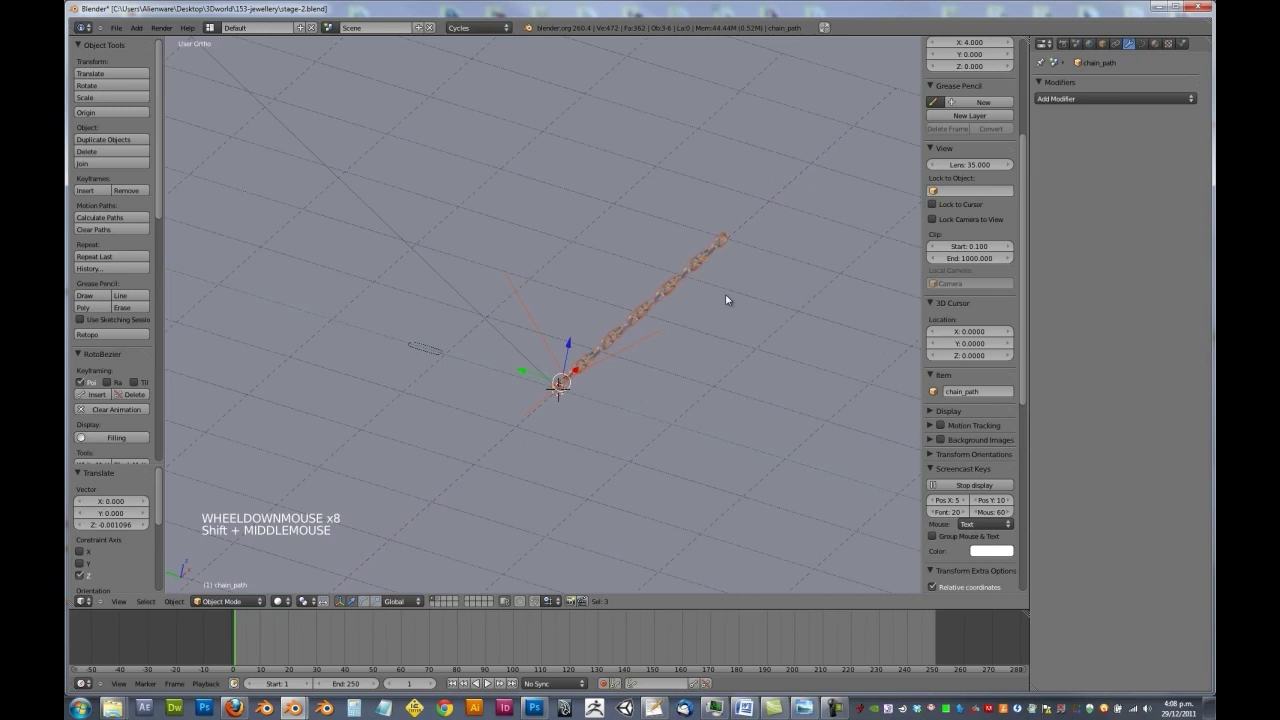
{"action": "middle_click", "coordinate": [725, 302]}
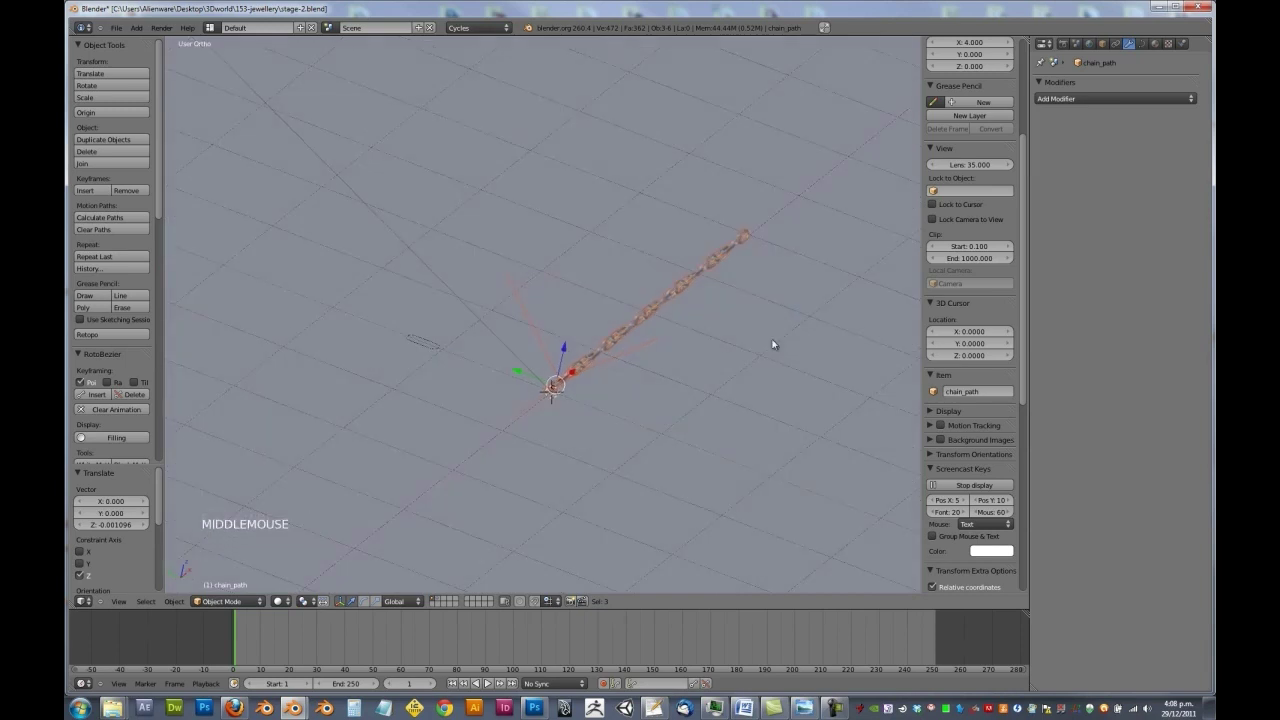
- Select chain_link.001 to review its Array modifier fitted along chain_path
{"action": "right_click", "coordinate": [720, 261]}
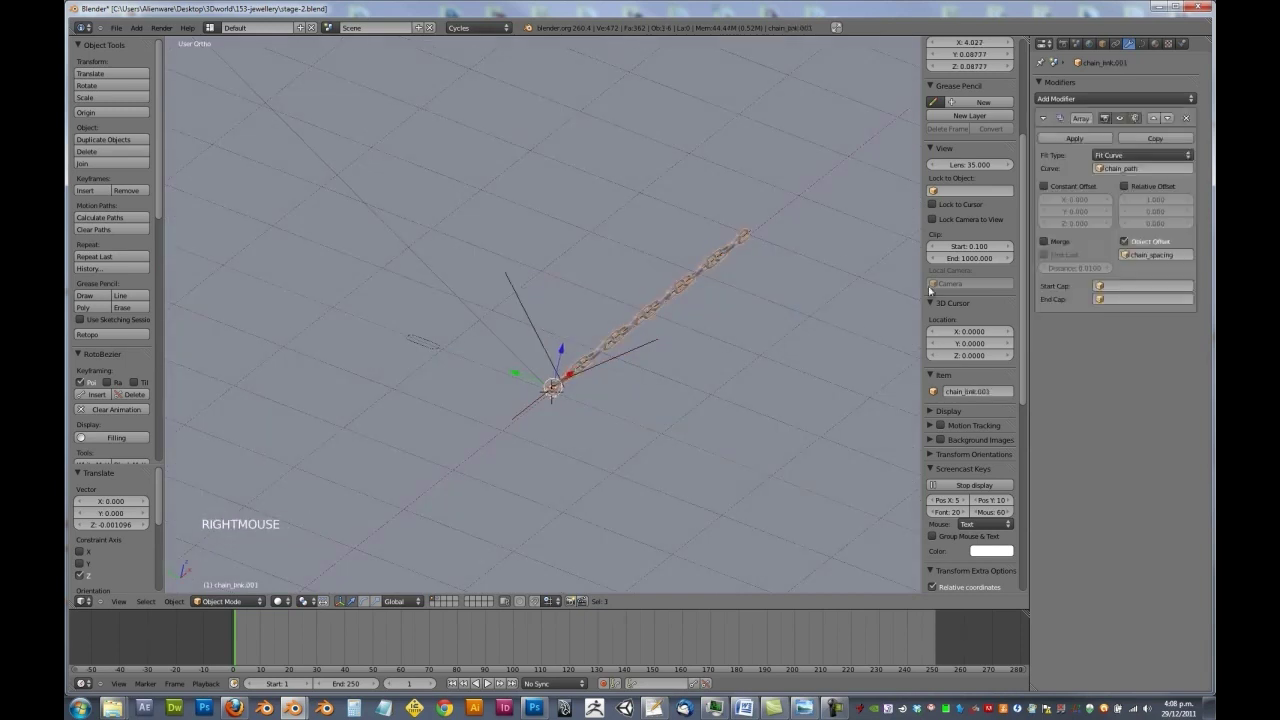
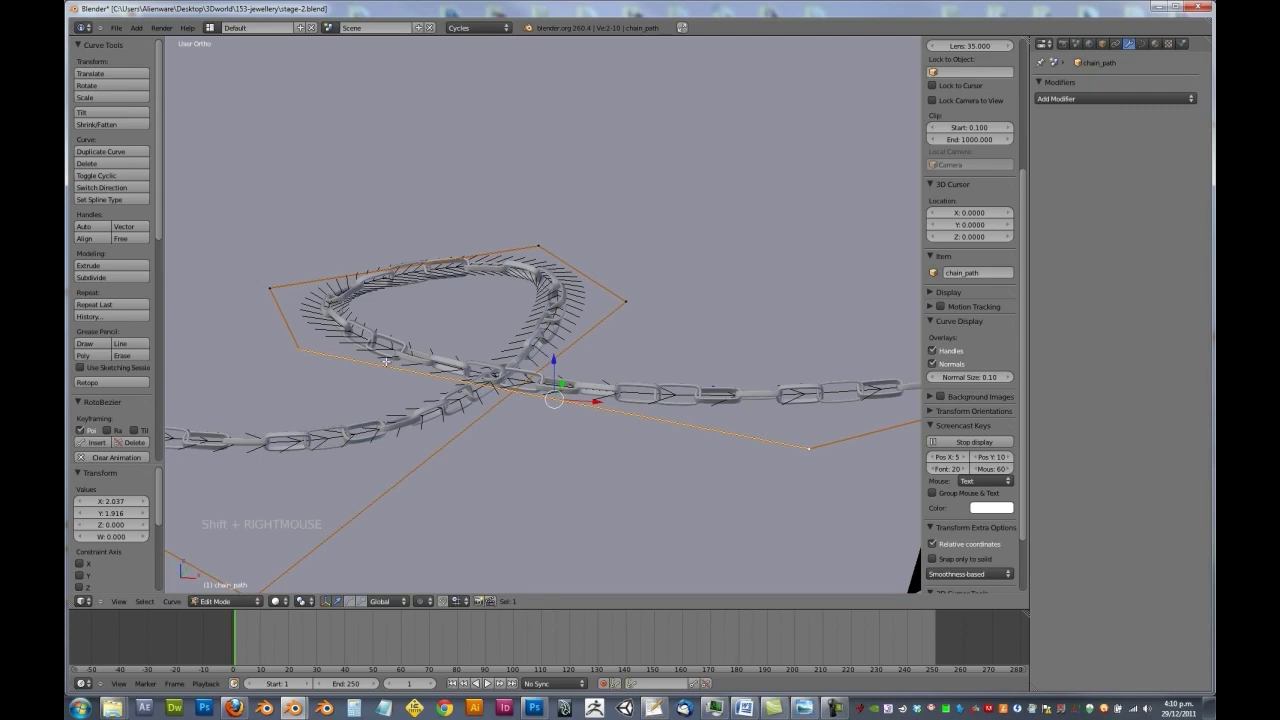
- Subdivide the selected path segment with 2 cuts to add control points to the loop
{"action": "key", "text": "w"}
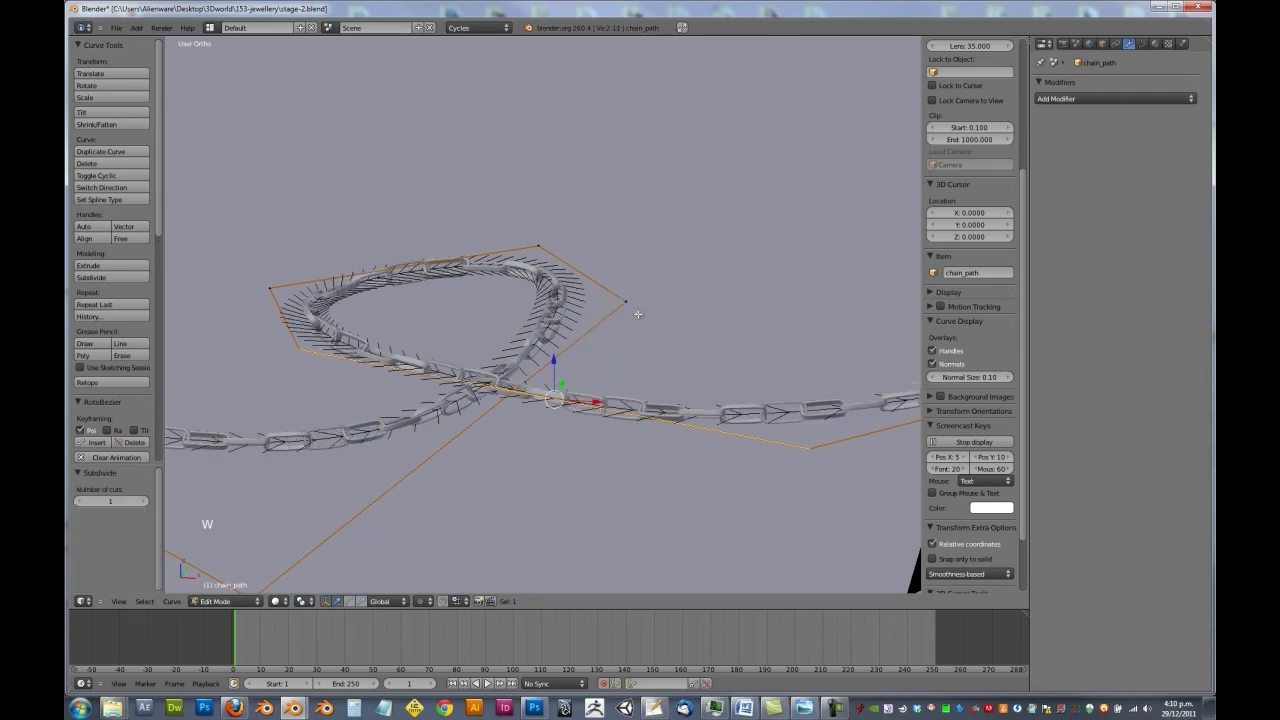
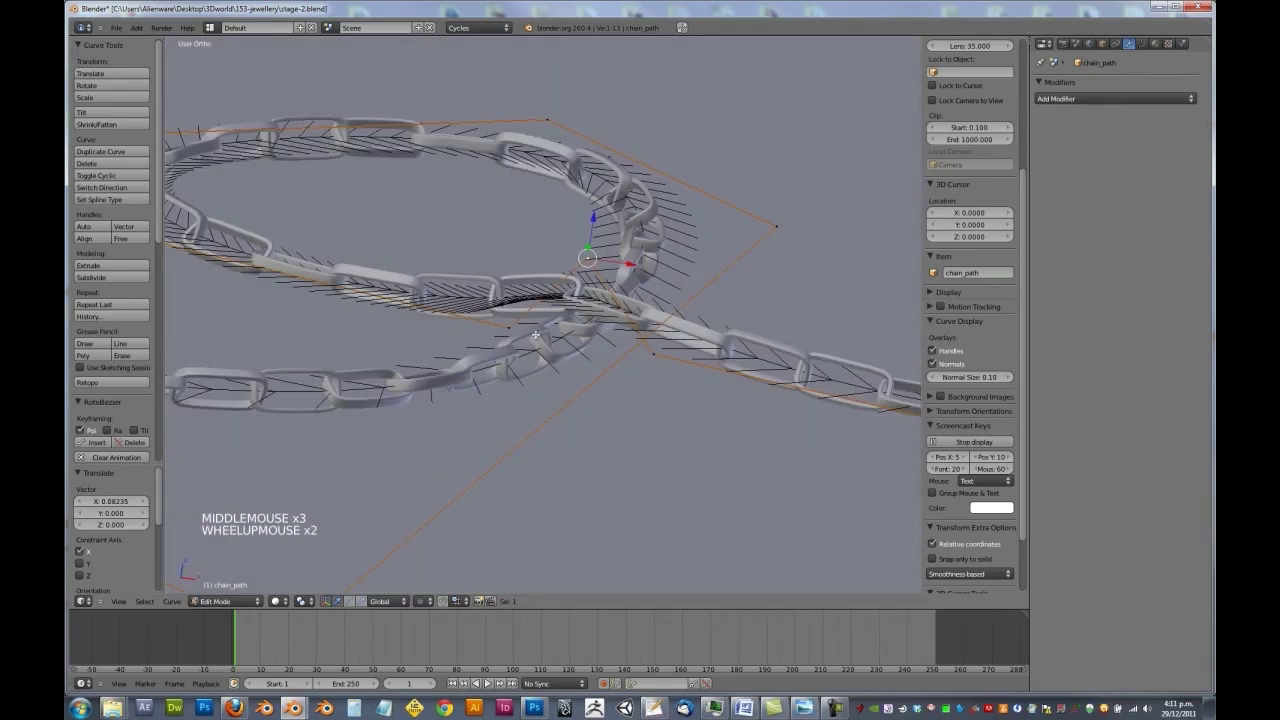
- Zoom out to review the whole looped path and the chain crossing
{"action": "scroll", "scroll_direction": "up", "scroll_amount": 3}
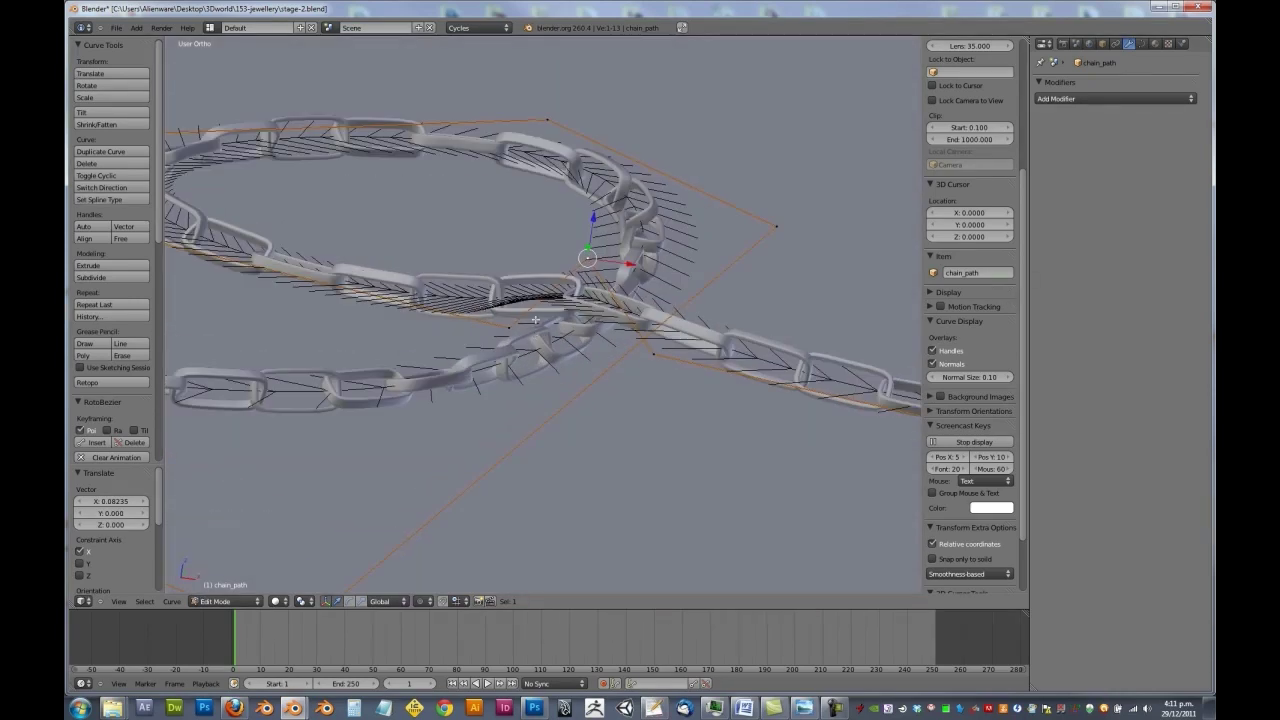
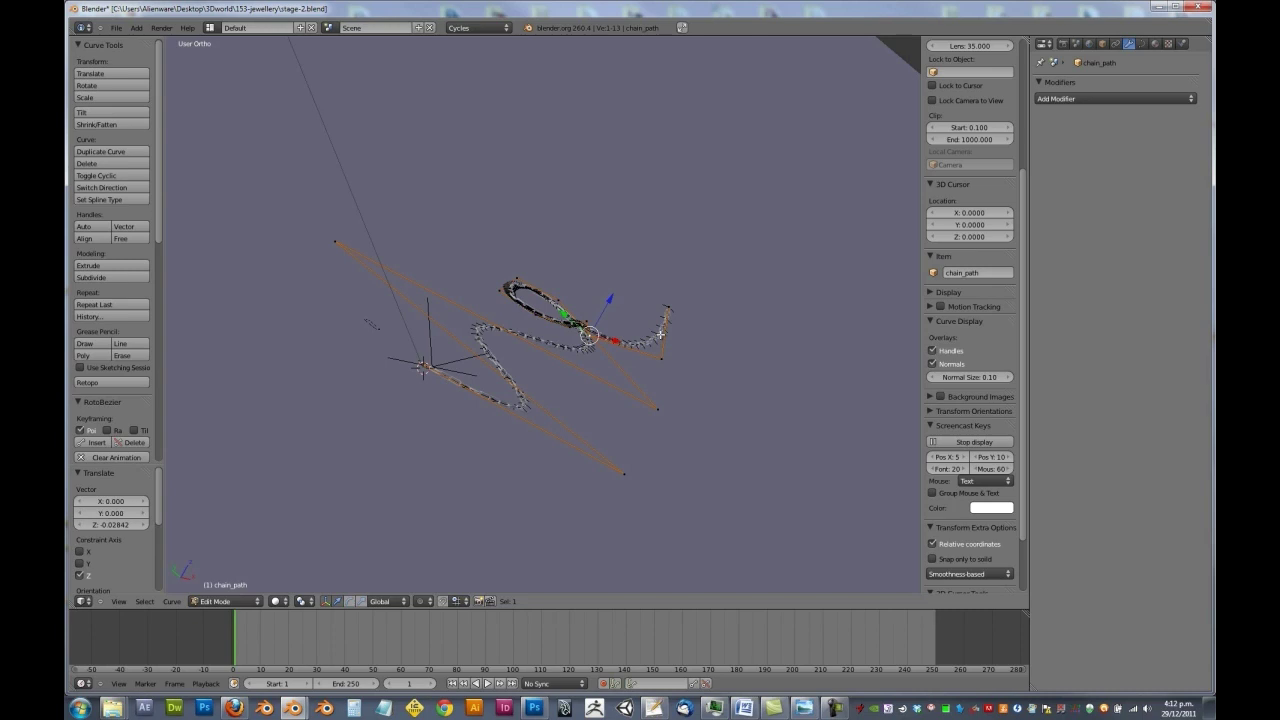
- Leave Edit Mode and orbit the scene to view the chain spelling 'love' with its trailing loop
{"action": "key", "text": "Tab"}
{"action": "middle_click", "coordinate": [486, 677]}
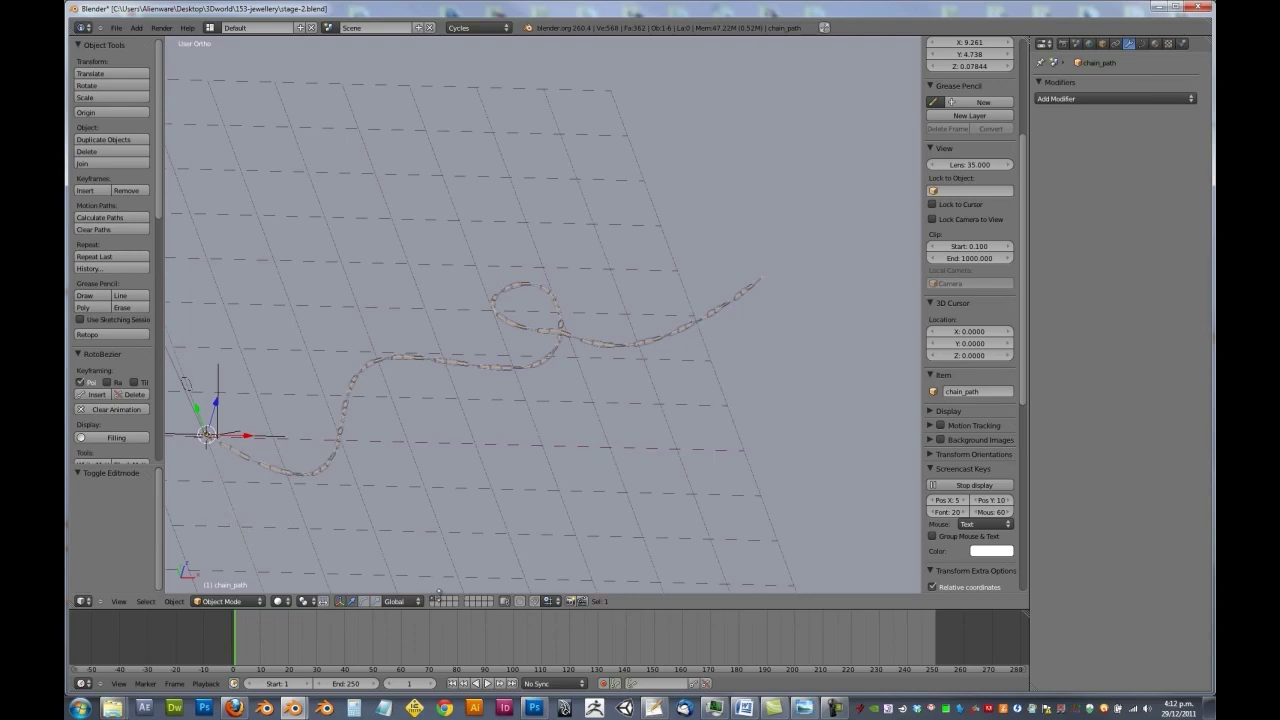
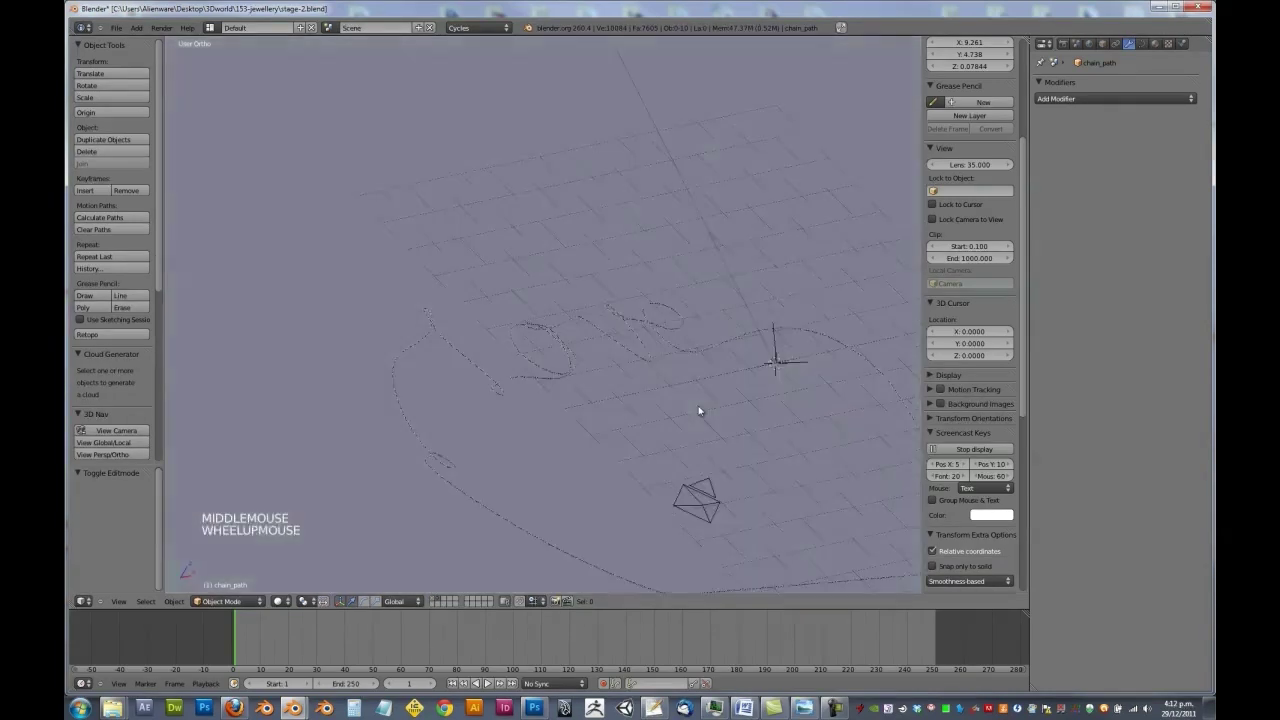
{"action": "middle_click", "coordinate": [695, 349]}
{"action": "key", "text": "z"}
{"action": "scroll", "scroll_direction": "down", "scroll_amount": 3}
{"action": "middle_click", "coordinate": [628, 344]}
{"action": "scroll", "scroll_direction": "down", "scroll_amount": 3}
{"action": "middle_click", "coordinate": [682, 372]}
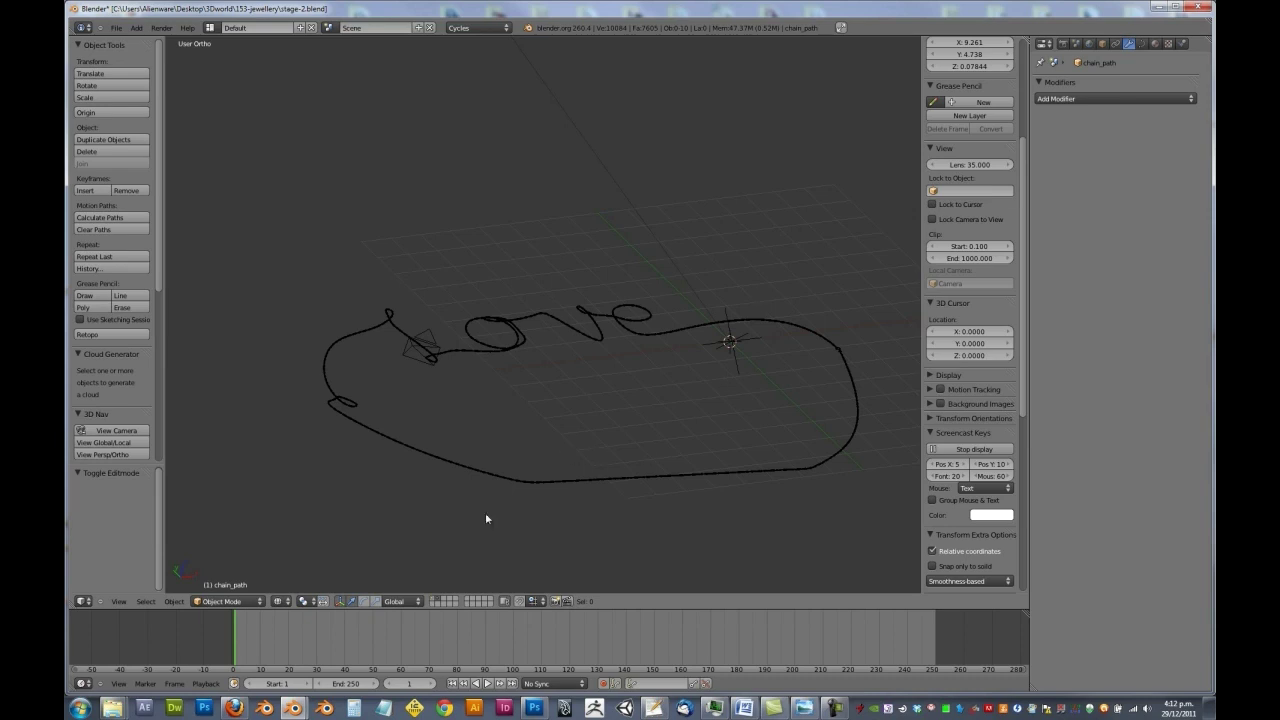
{"action": "key", "text": "KP_0"}
{"action": "key", "text": "KP_0"}
{"action": "left_click", "coordinate": [433, 596]}
{"action": "scroll", "scroll_direction": "down", "scroll_amount": 3}
{"action": "middle_click", "coordinate": [588, 383]}
{"action": "right_click", "coordinate": [486, 677]}
{"action": "right_click", "coordinate": [486, 677]}
{"action": "key", "text": "x"}
{"action": "left_click", "coordinate": [439, 596]}
{"action": "right_click", "coordinate": [486, 677]}
{"action": "key", "text": "KP_0"}
{"action": "scroll", "scroll_direction": "up", "scroll_amount": 3}
{"action": "middle_click", "coordinate": [486, 677]}
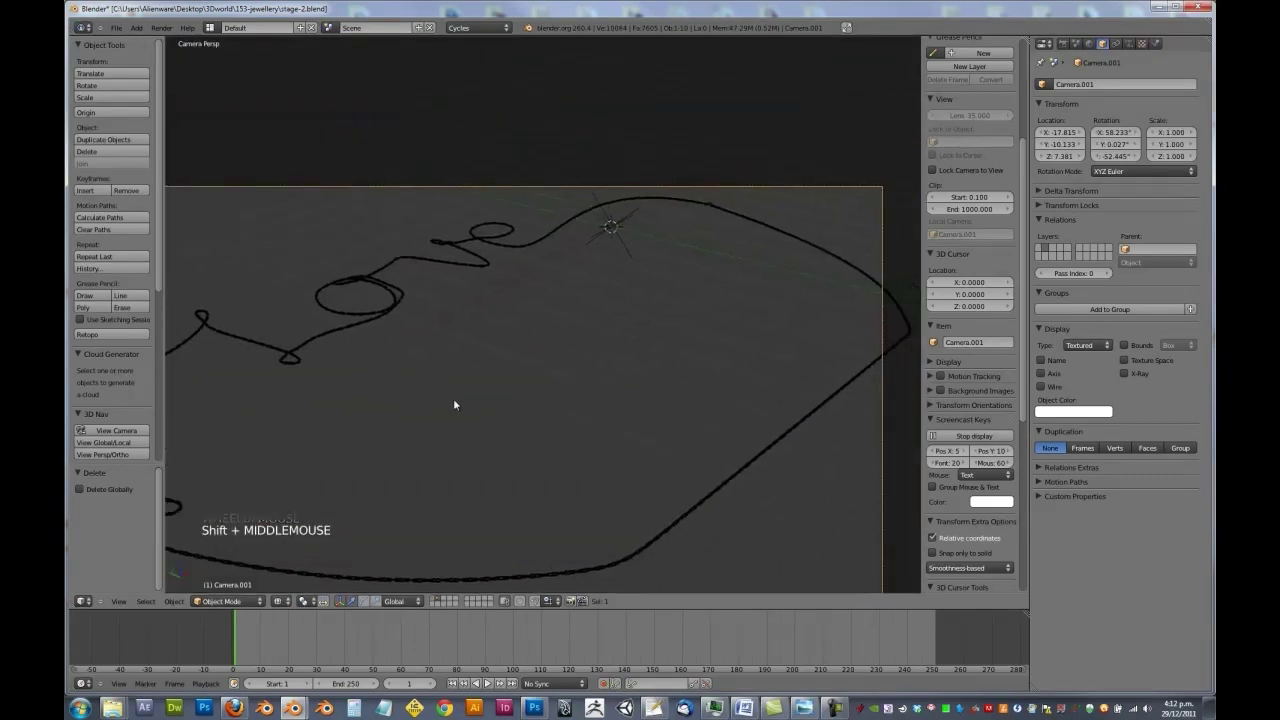
- Select BezierCircle.001, frame it, and orbit around the small ring connectors at the chain's end
{"action": "middle_click", "coordinate": [486, 677]}
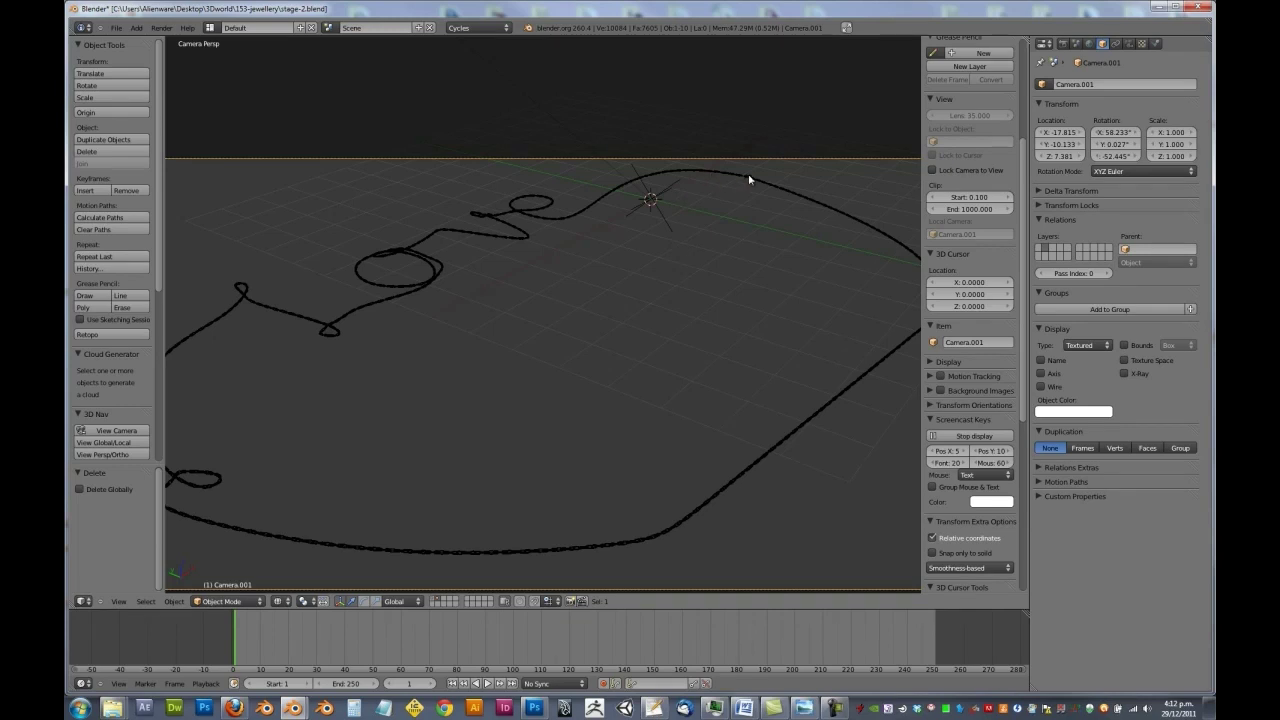
{"action": "right_click", "coordinate": [750, 175]}
{"action": "key", "text": "KP_Decimal"}
{"action": "middle_click", "coordinate": [735, 281]}
{"action": "key", "text": "z"}
{"action": "middle_click", "coordinate": [610, 402]}
{"action": "middle_click", "coordinate": [694, 247]}
- Orbit and zoom around the ring connectors to see them side-on beside the large link
{"action": "middle_click", "coordinate": [665, 298]}
{"action": "scroll", "scroll_direction": "down", "scroll_amount": 3}
{"action": "middle_click", "coordinate": [619, 356]}
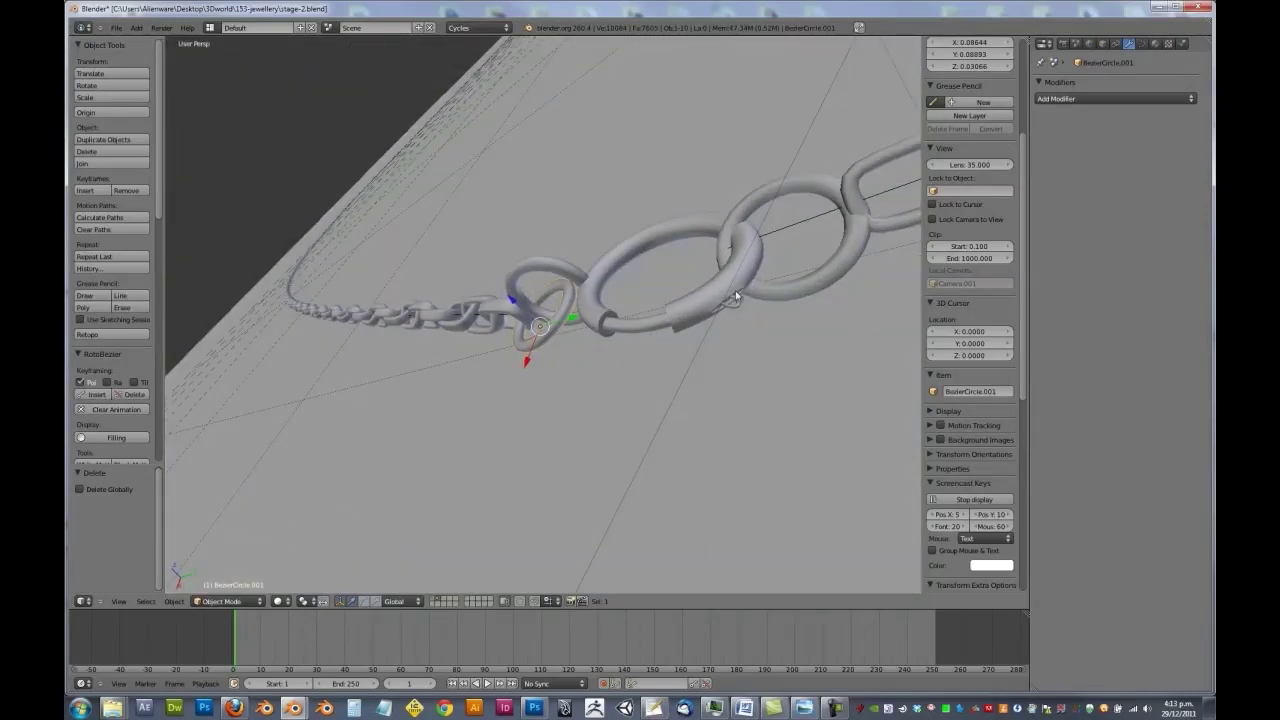
{"action": "middle_click", "coordinate": [647, 325]}
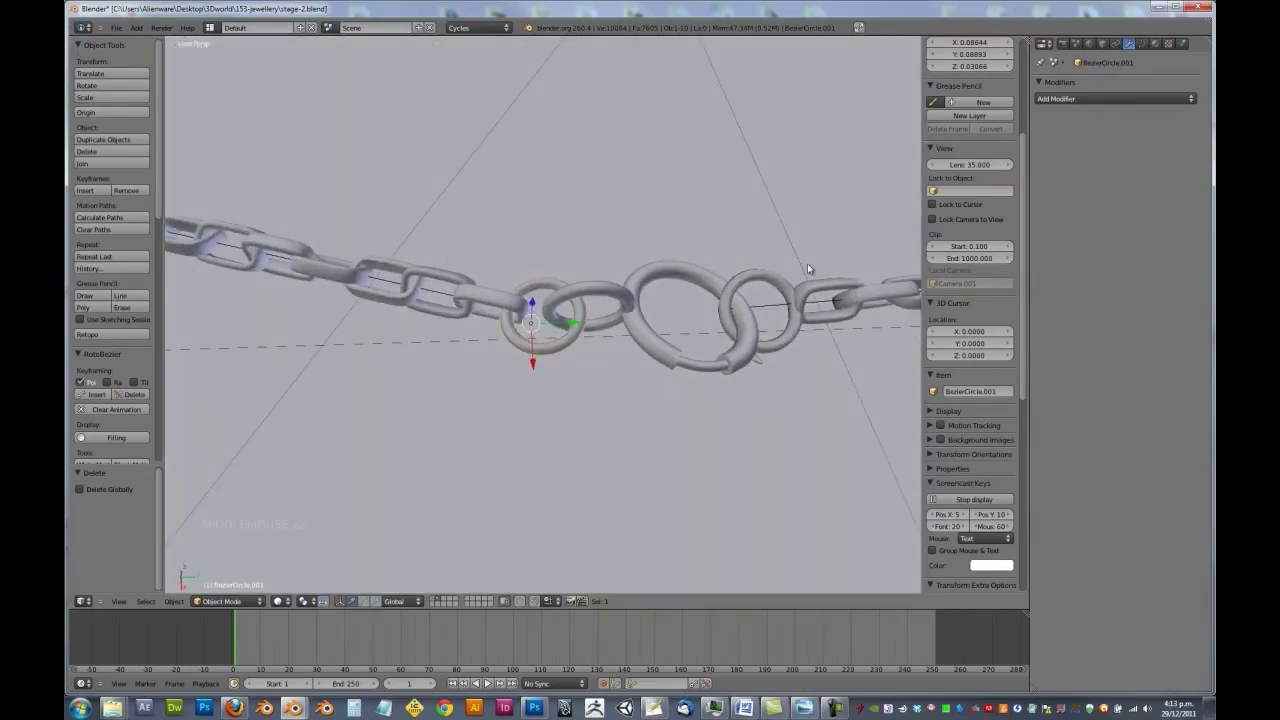
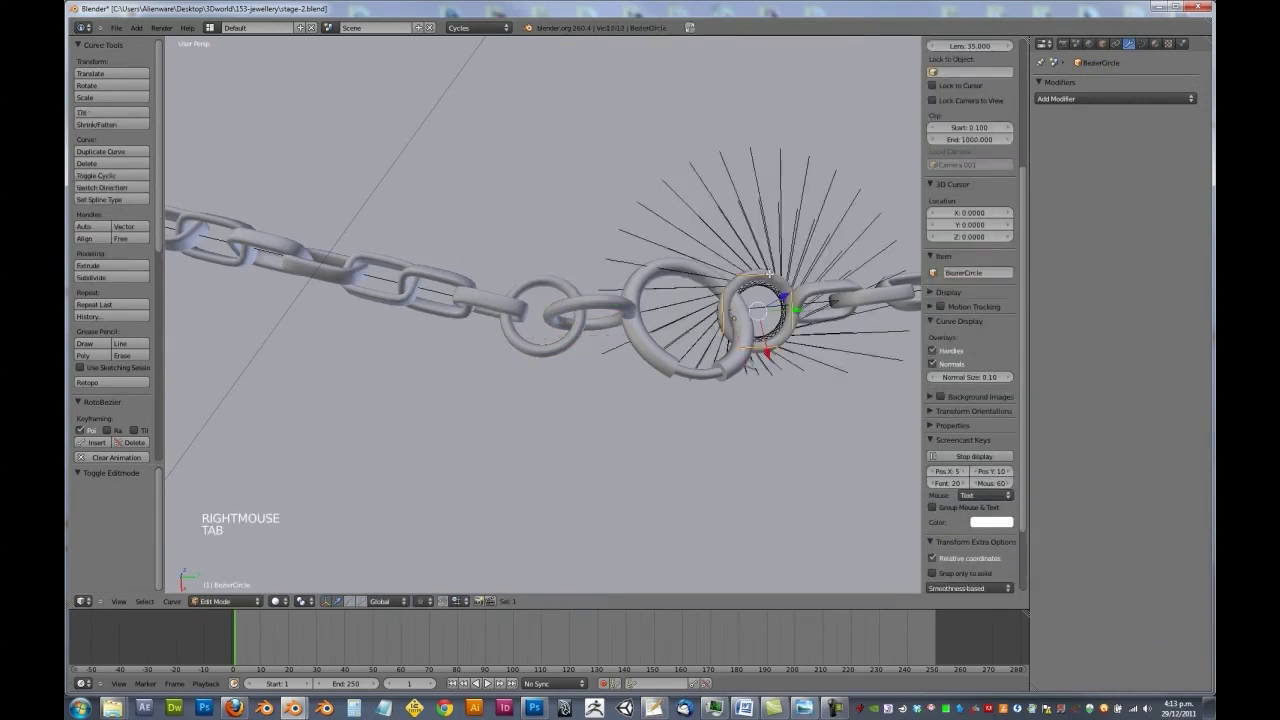
- Leave the circle curve, select BezierCircle.003 beside the large link and give it a Subdivision Surface smoothing
{"action": "key", "text": "Tab"}
{"action": "middle_click", "coordinate": [734, 318]}
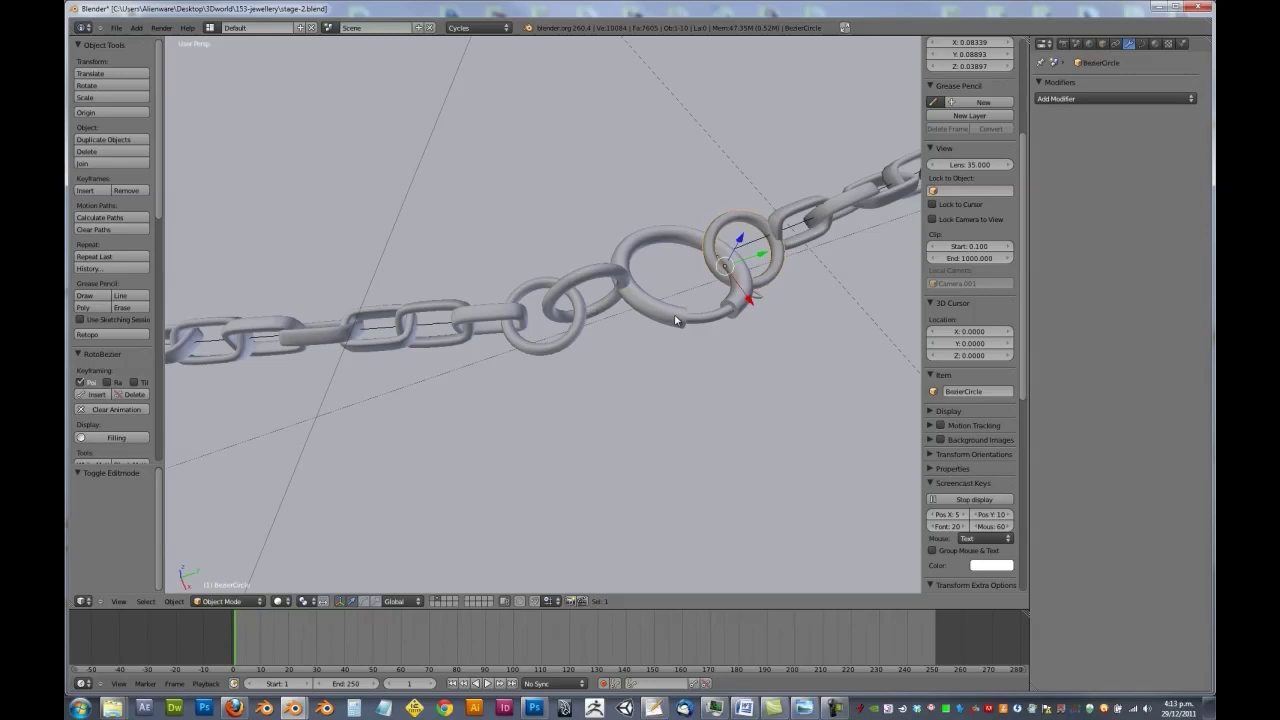
{"action": "right_click", "coordinate": [676, 314]}
{"action": "key", "text": "Tab"}
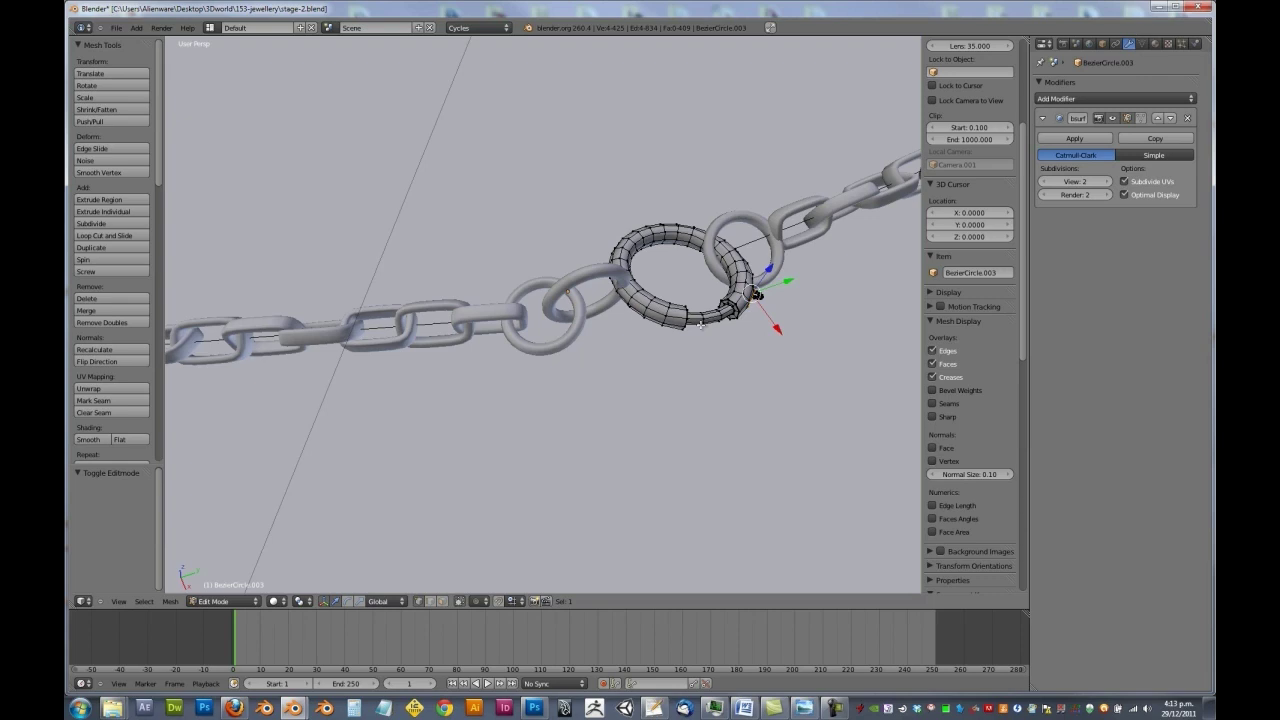
- Look through the camera at the whole chain-written word 'love' with its trailing loop
{"action": "key", "text": "KP_0"}
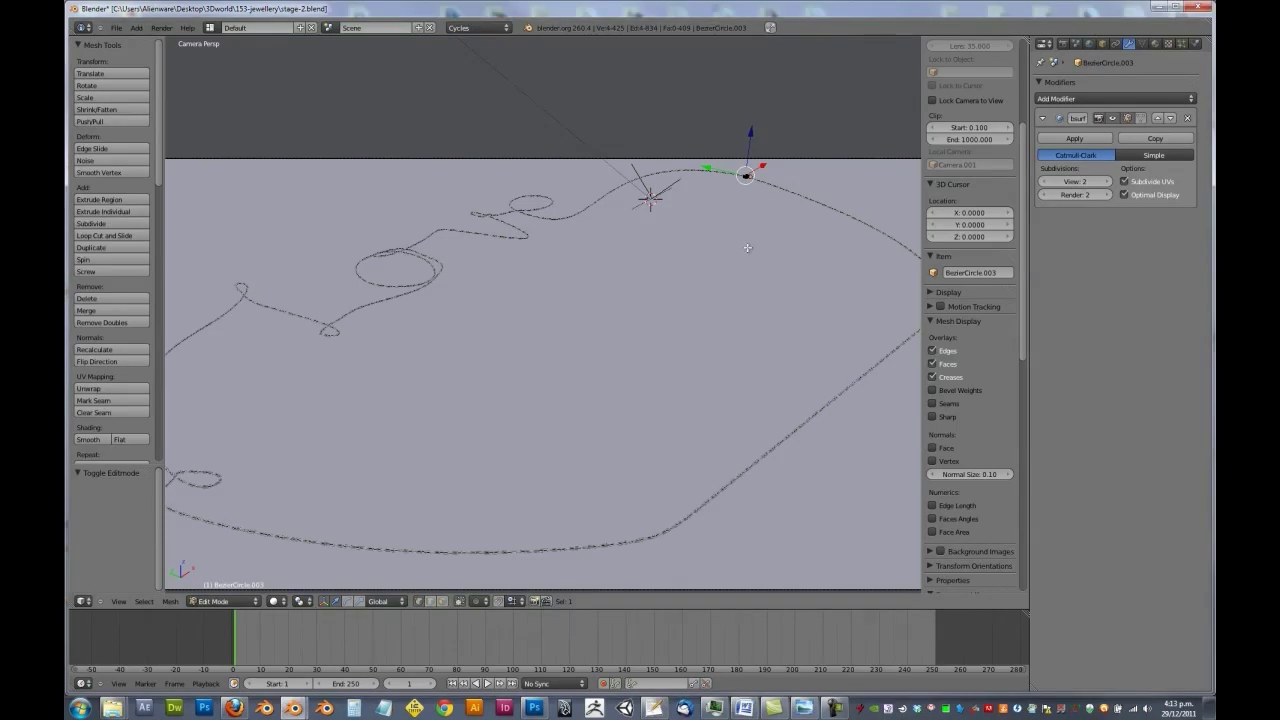
- Zoom out in camera view and return BezierCircle.003 to Object Mode for the final render
{"action": "scroll", "scroll_direction": "down", "scroll_amount": 3}
{"action": "key", "text": "a"}
{"action": "key", "text": "Tab"}
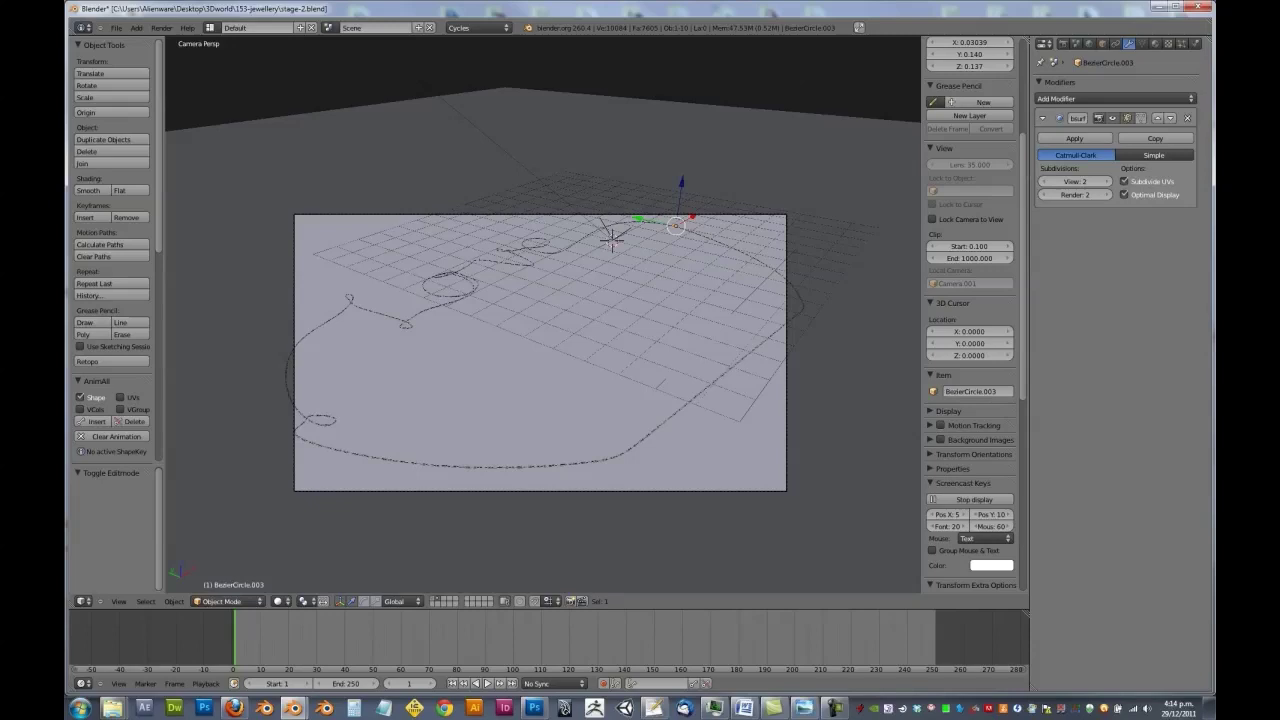